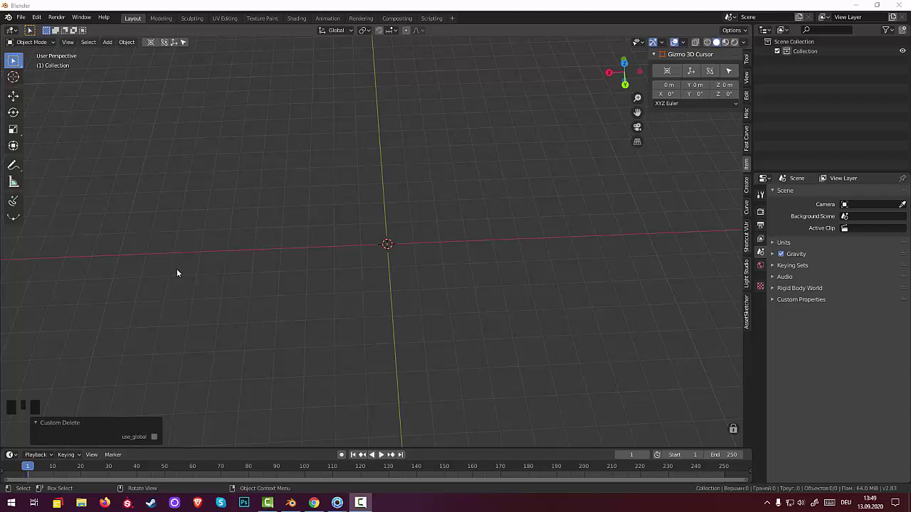
Add a default 2 m cube at the scene centre of the empty scene.
left_click_drag(325, 270, 460, 398)
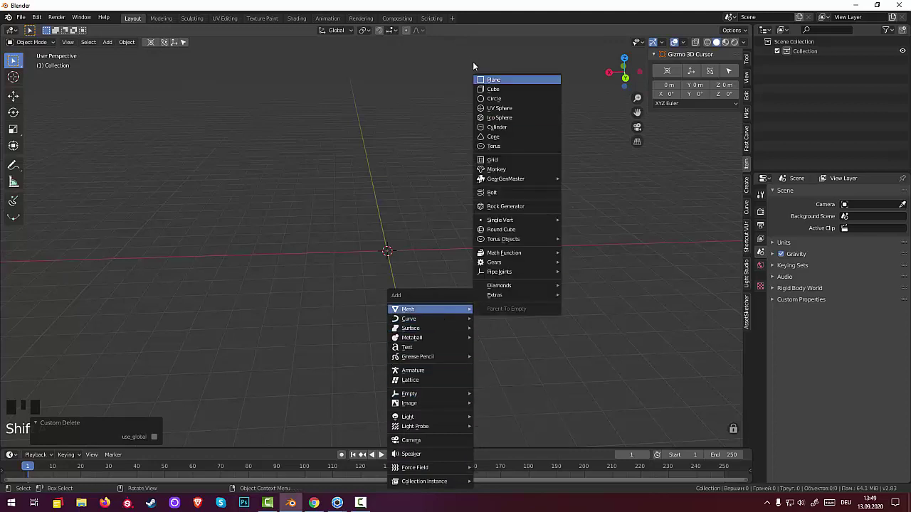
scroll("up", 3)
left_click_drag(463, 235, 370, 131)
Scale the cube along Y into a long thin bar roughly 50 m long.
key("s")
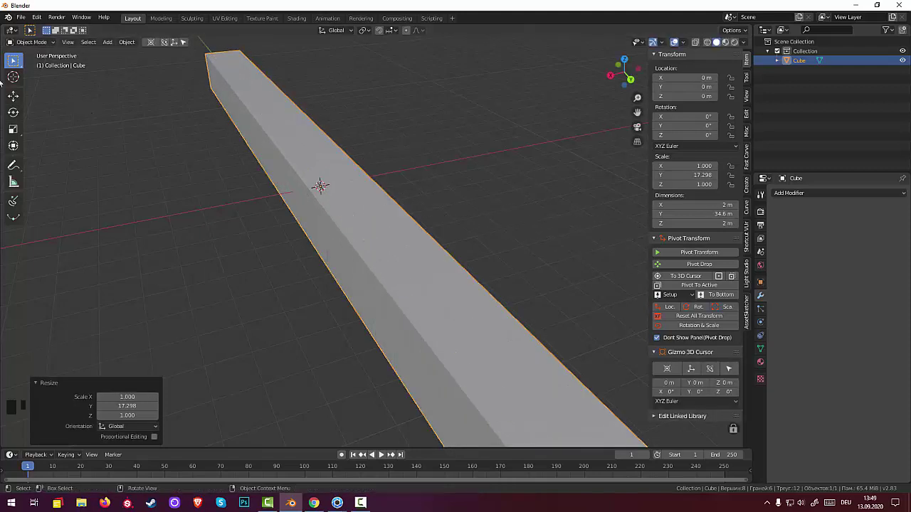
left_click_drag(260, 219, 303, 208)
scroll("up", 3)
left_click_drag(323, 195, 540, 178)
key("s")
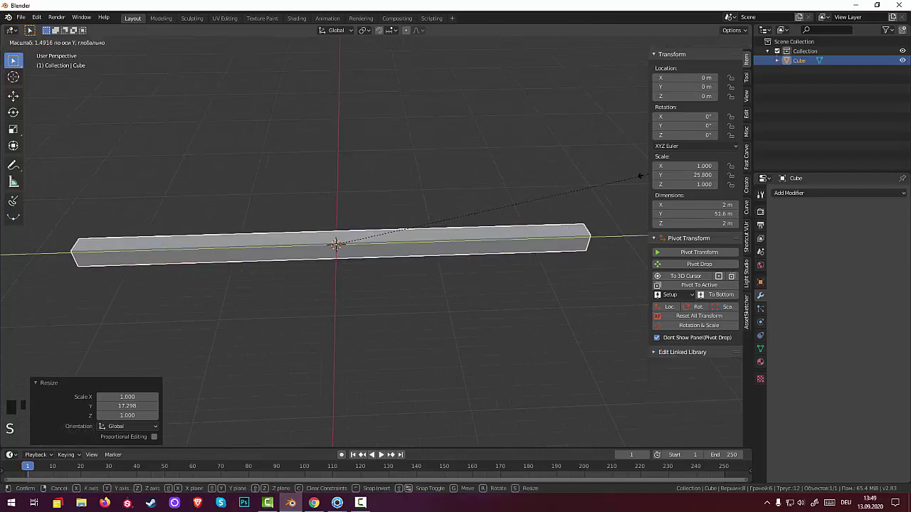
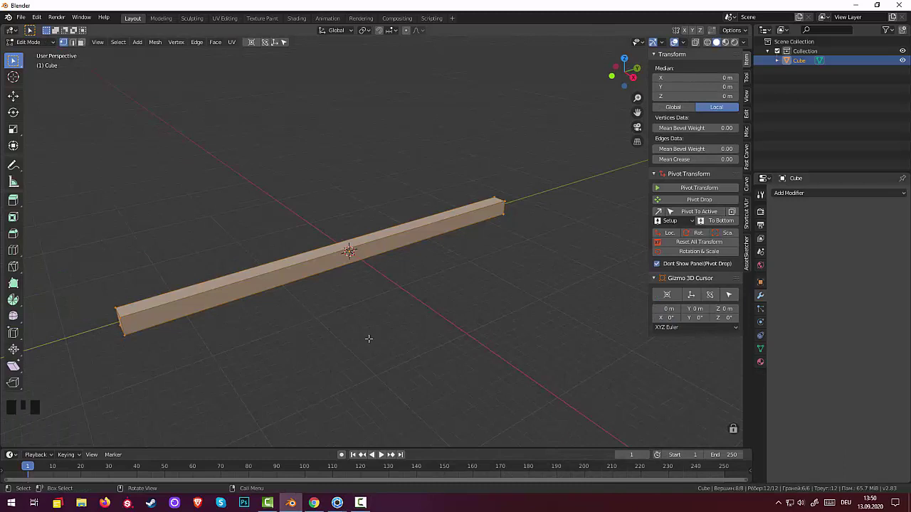
Loop-cut the bar into 24 equal segments along its length and select all vertices.
key("ctrl+r")
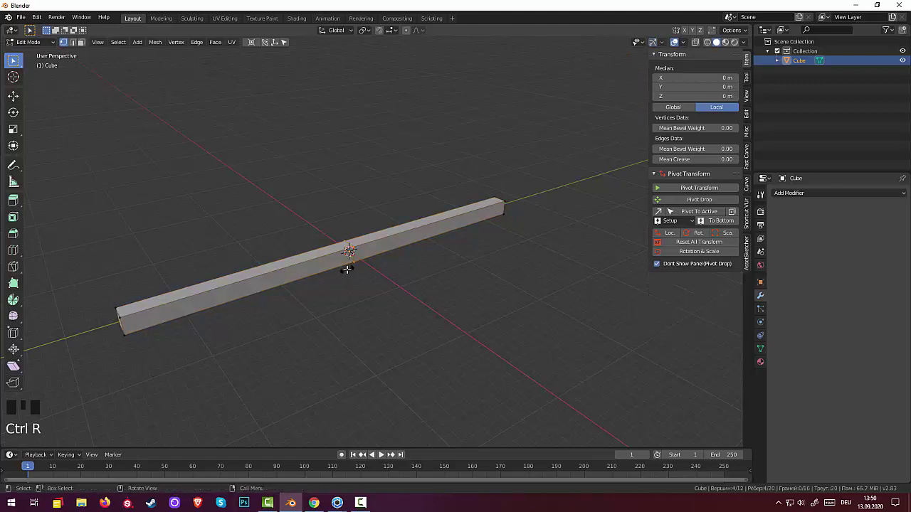
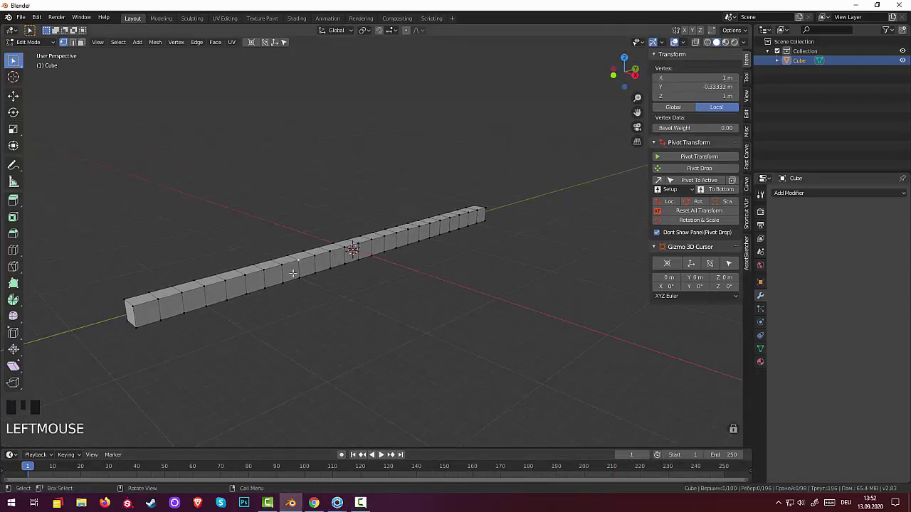
key("a")
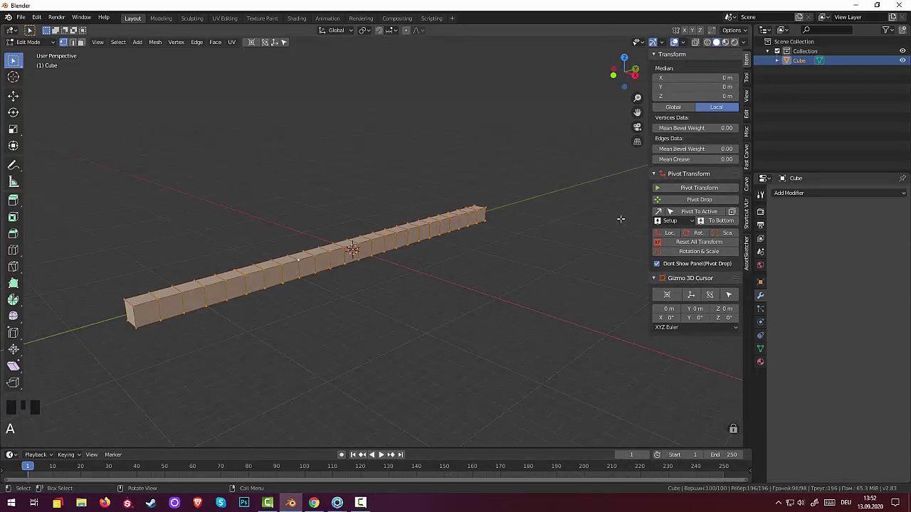
left_click_drag(807, 194, 808, 301)
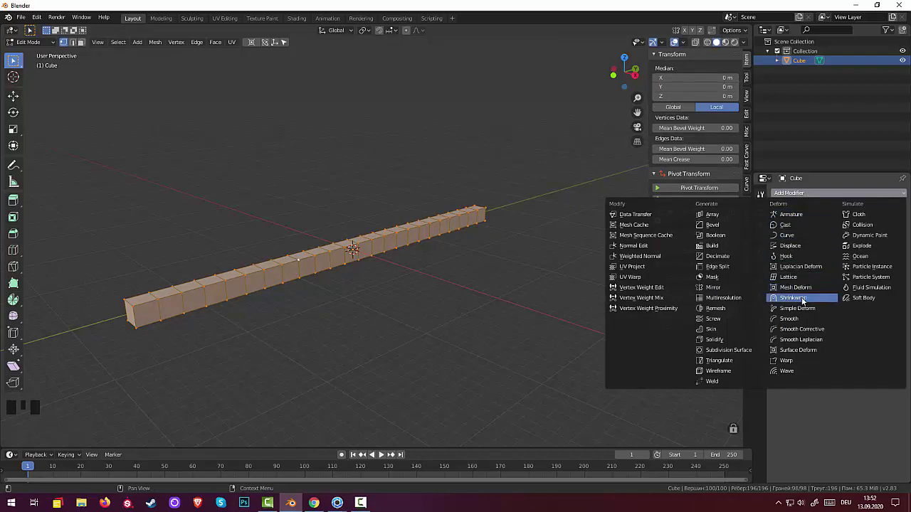
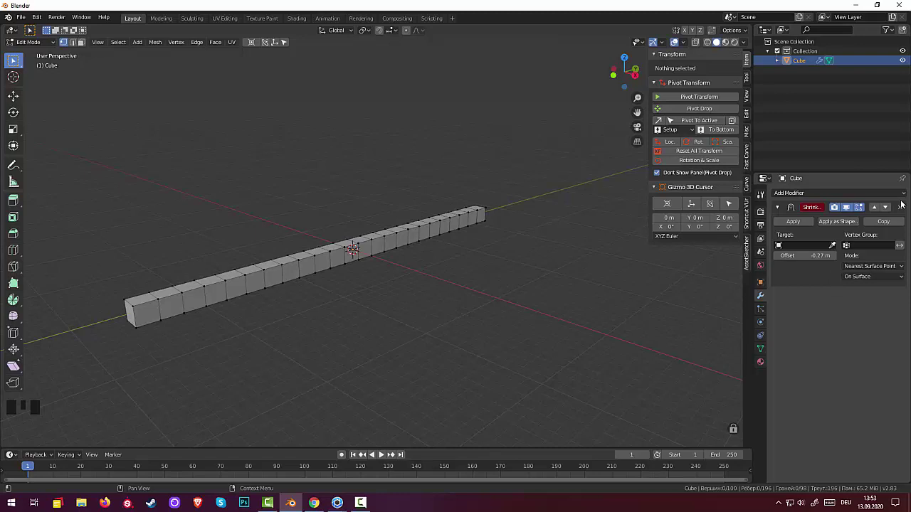
left_click(904, 207)
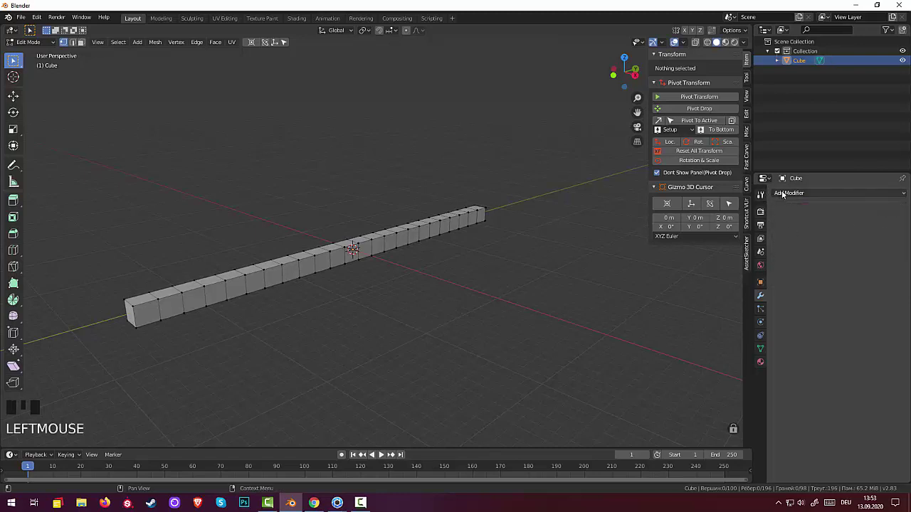
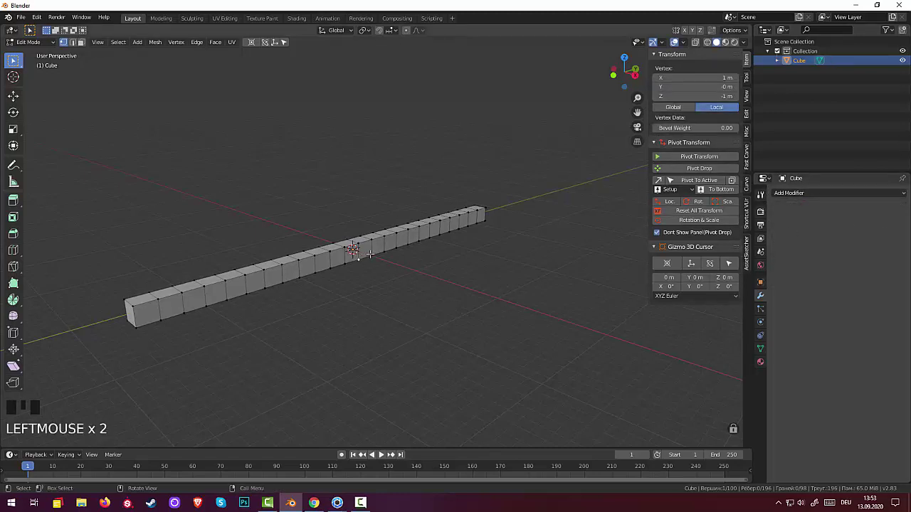
key("a")
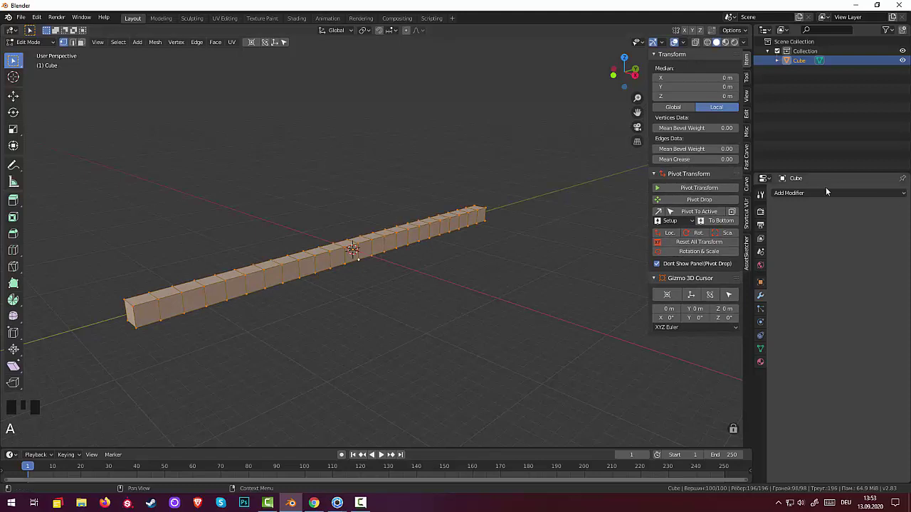
Bring up the modifier list to add a Simple Deform twist to the segmented bar.
left_click_drag(827, 194, 809, 319)
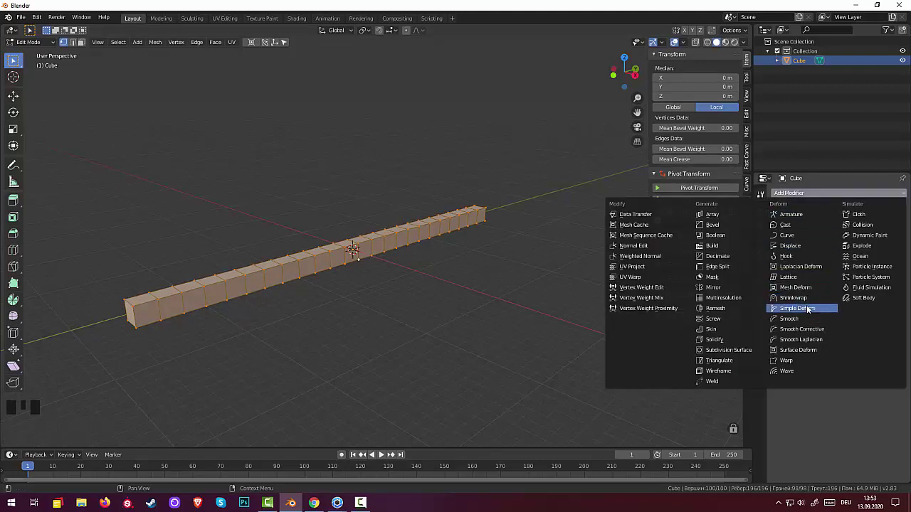
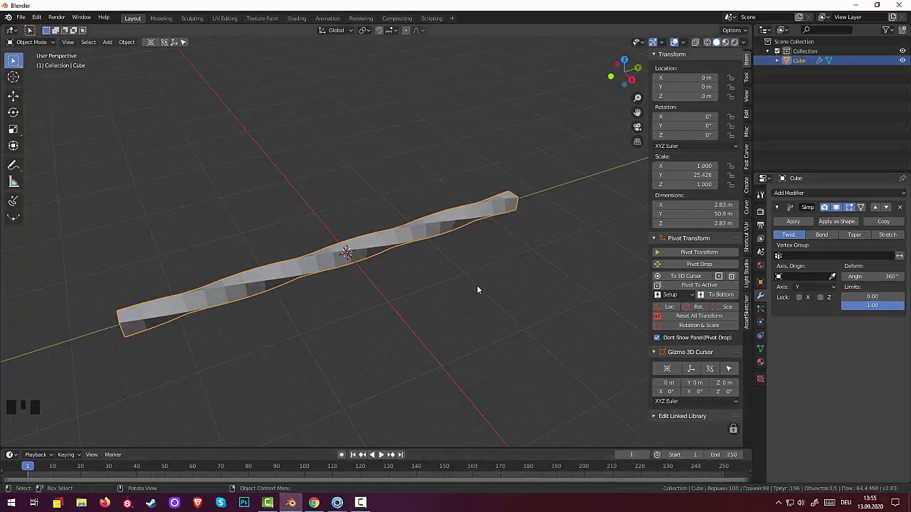
Add a Bezier circle and scale it to about 37 m across around the twisted bar.
key("shift+a")
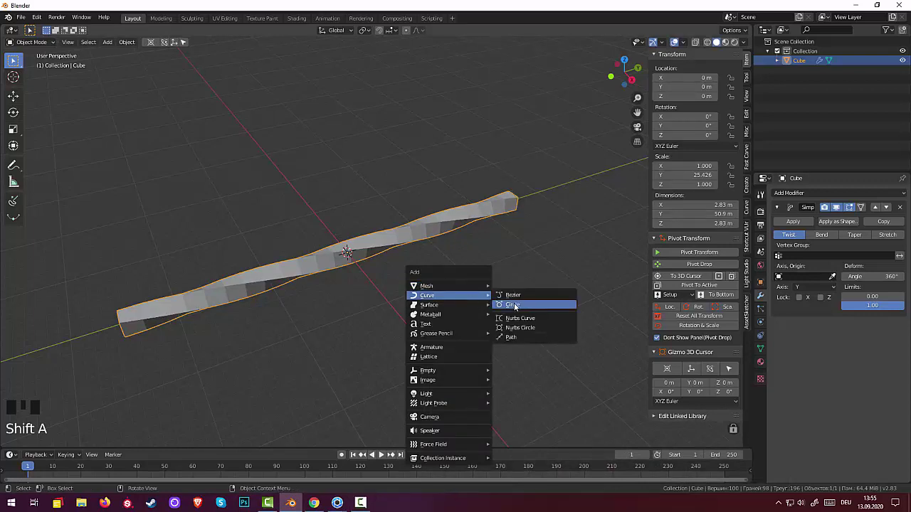
left_click_drag(516, 310, 489, 324)
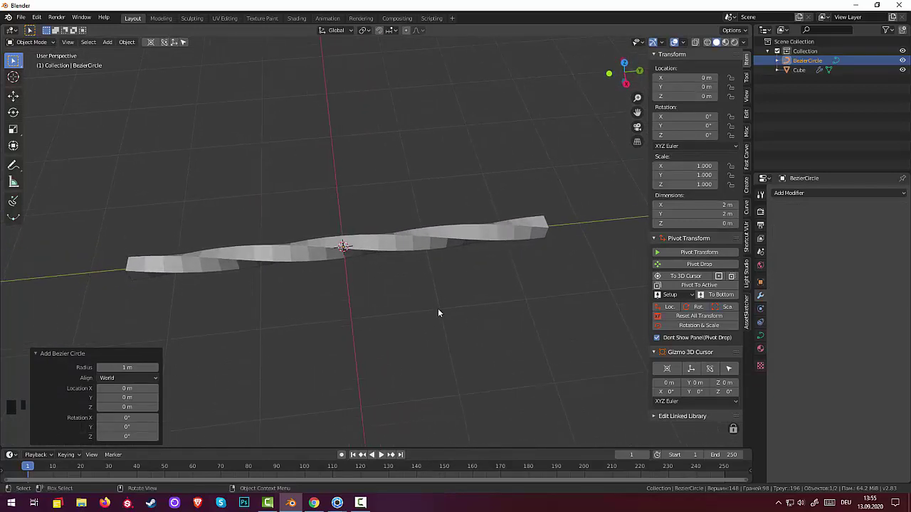
key("s")
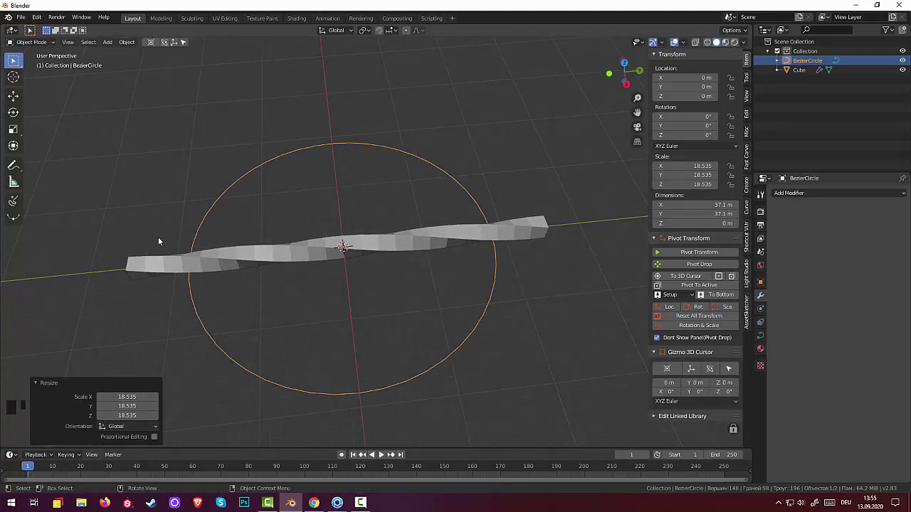
Review the twisted bar's physics settings and the Bezier circle's curve shape settings.
left_click_drag(219, 246, 429, 241)
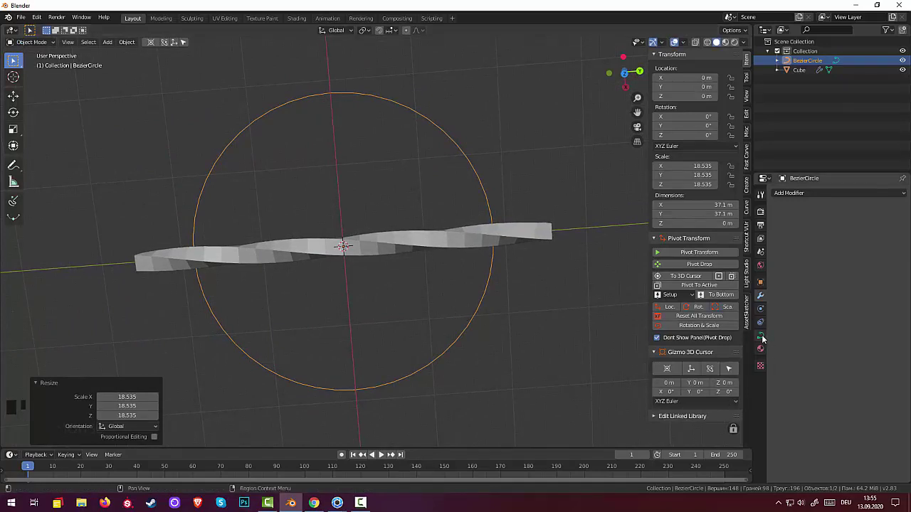
left_click(534, 235)
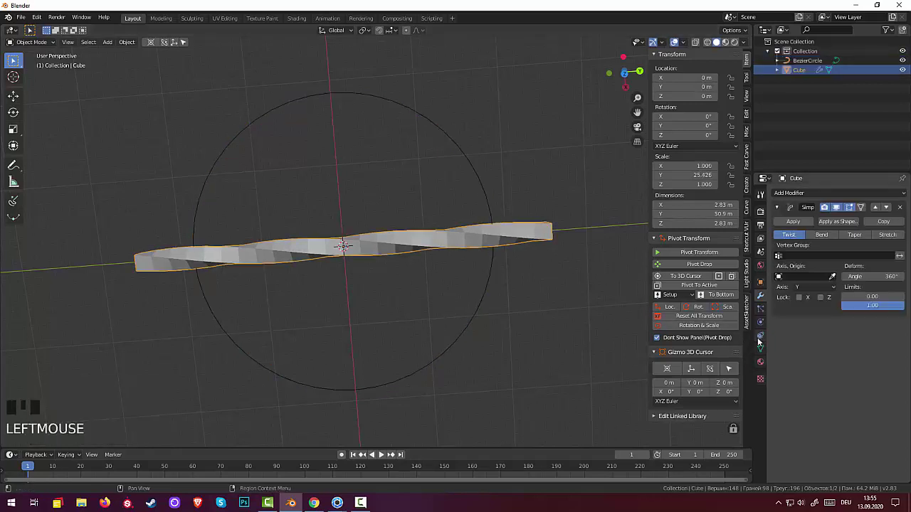
left_click(765, 326)
left_click(760, 324)
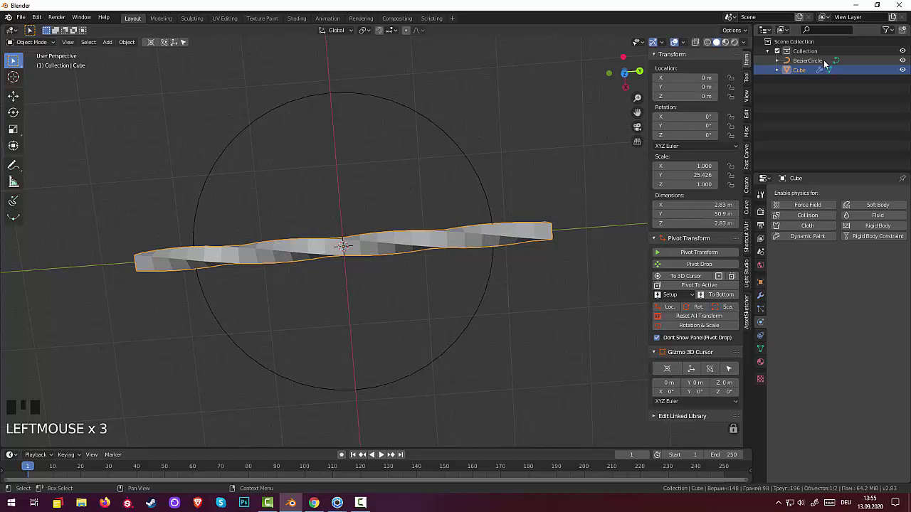
left_click(809, 64)
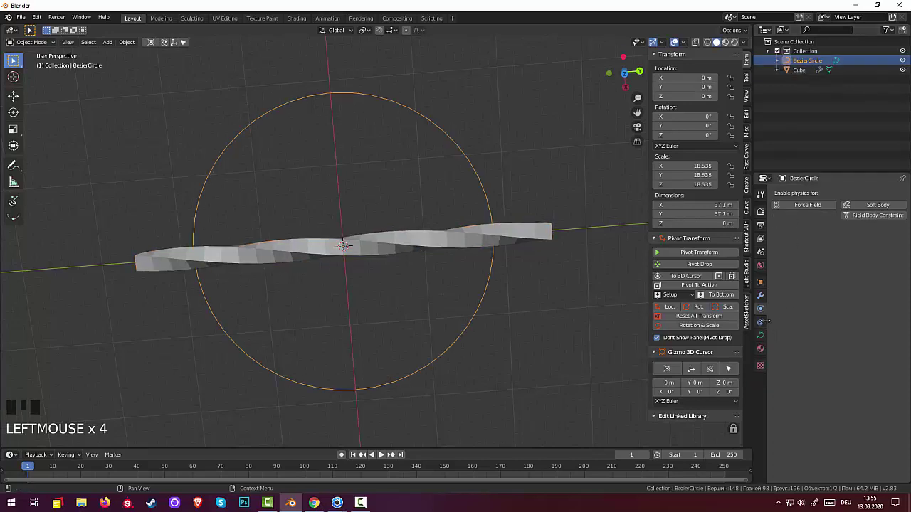
left_click(764, 339)
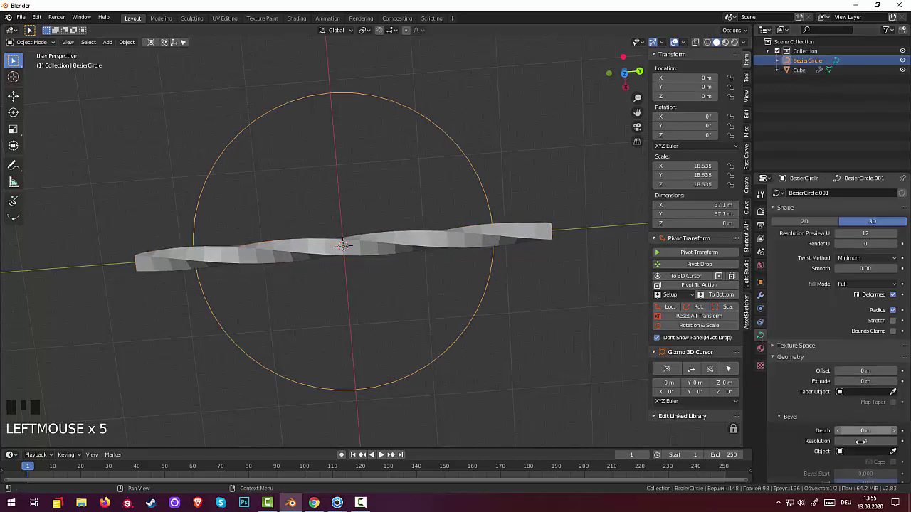
Browse the properties further and reselect the twisted bar to show its mesh data.
left_click_drag(841, 454, 422, 247)
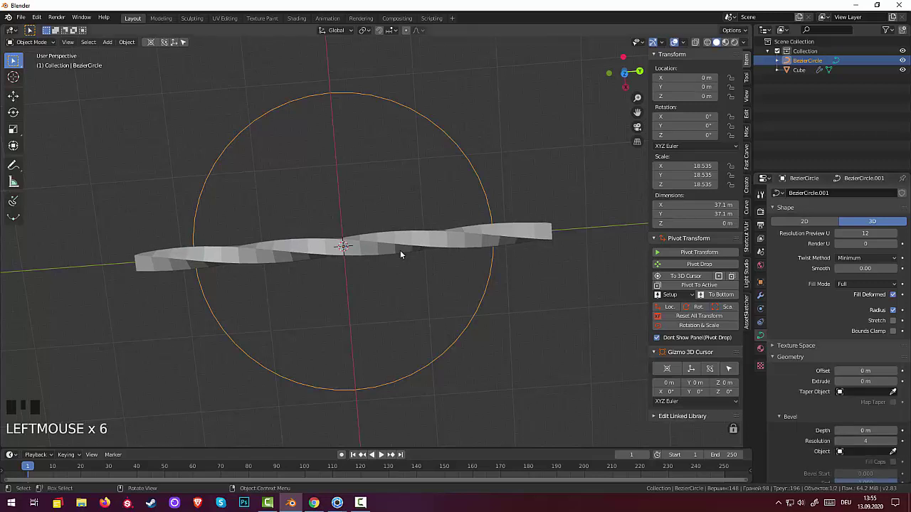
left_click_drag(33, 42, 296, 259)
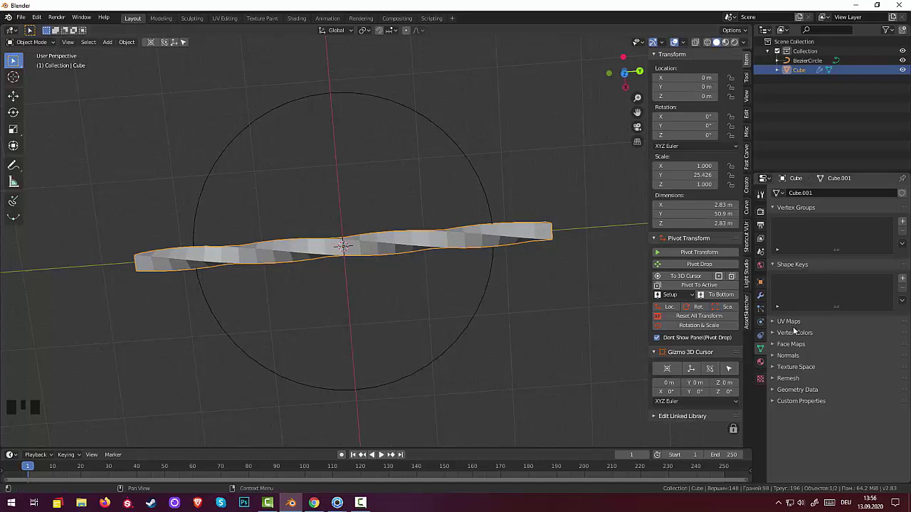
left_click(762, 349)
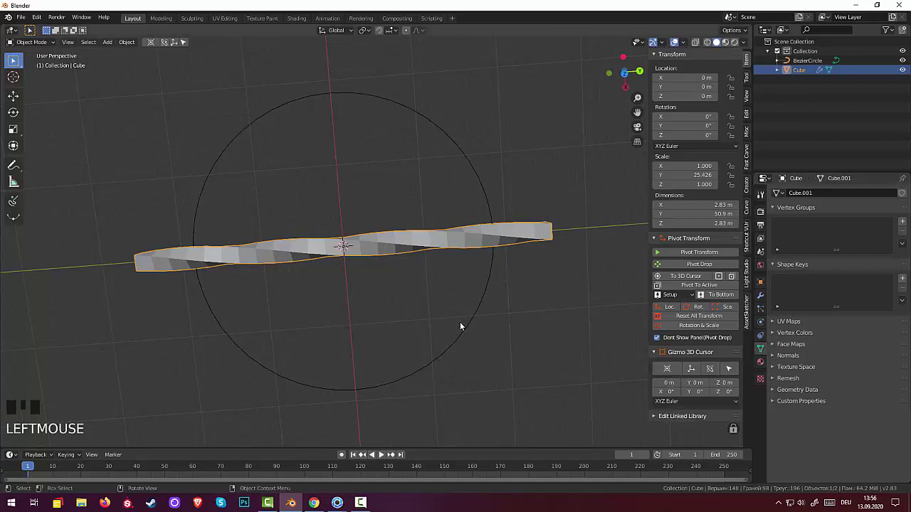
left_click(466, 331)
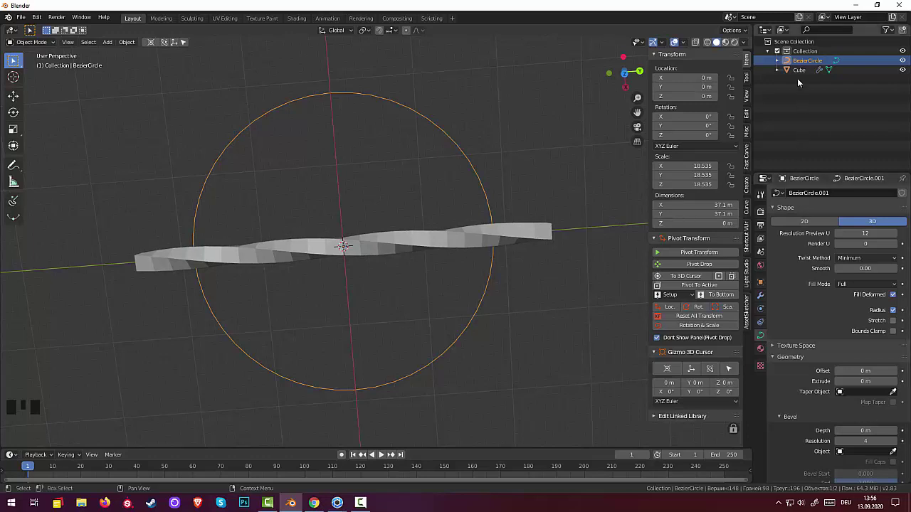
left_click(799, 74)
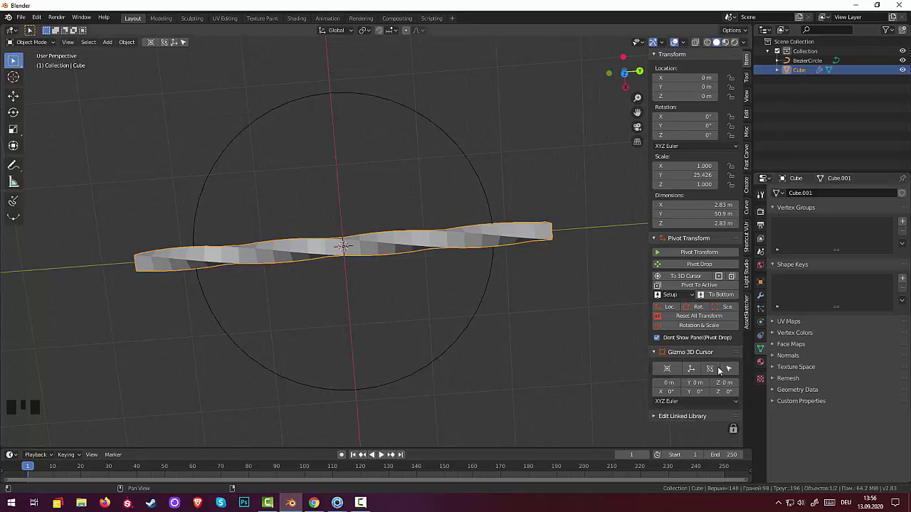
Apply the Simple Deform twist permanently, then show the Bezier circle's curve settings.
left_click(764, 302)
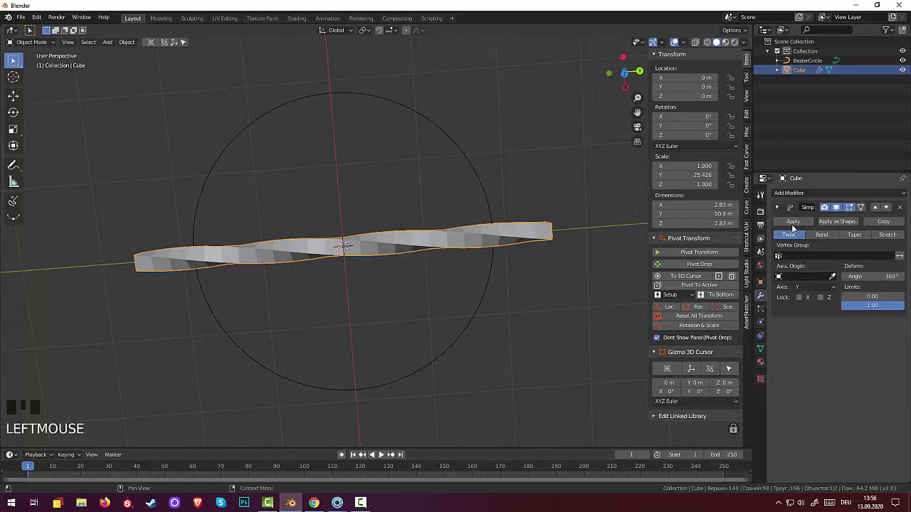
left_click(793, 225)
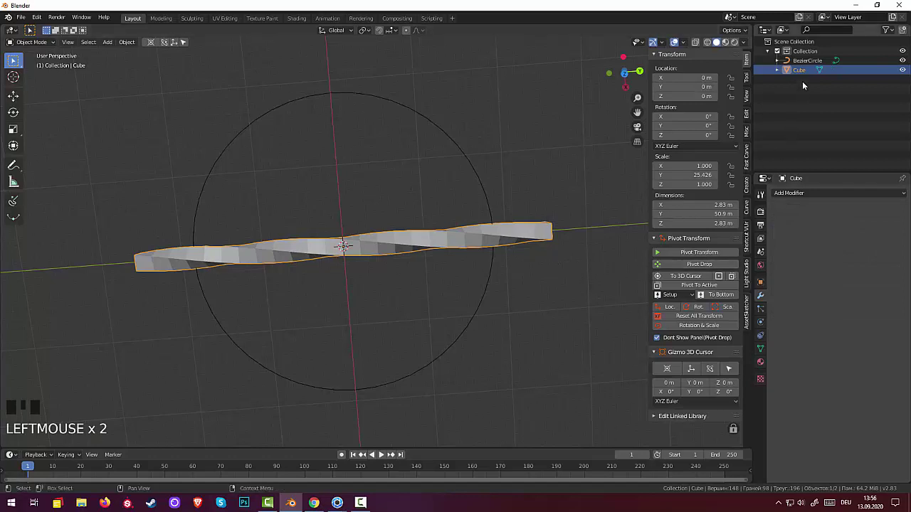
left_click(804, 66)
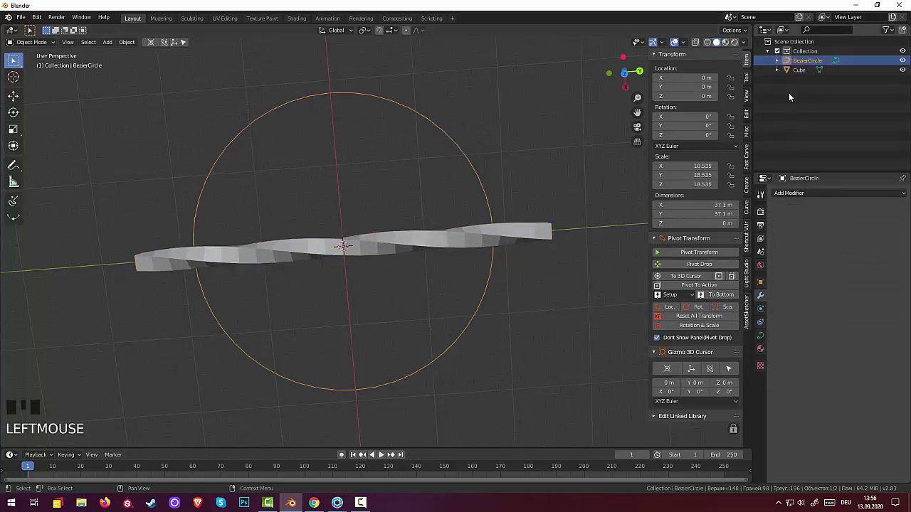
left_click(762, 340)
Reselect the twisted band and add a Curve deform modifier to it.
left_click_drag(841, 453, 809, 472)
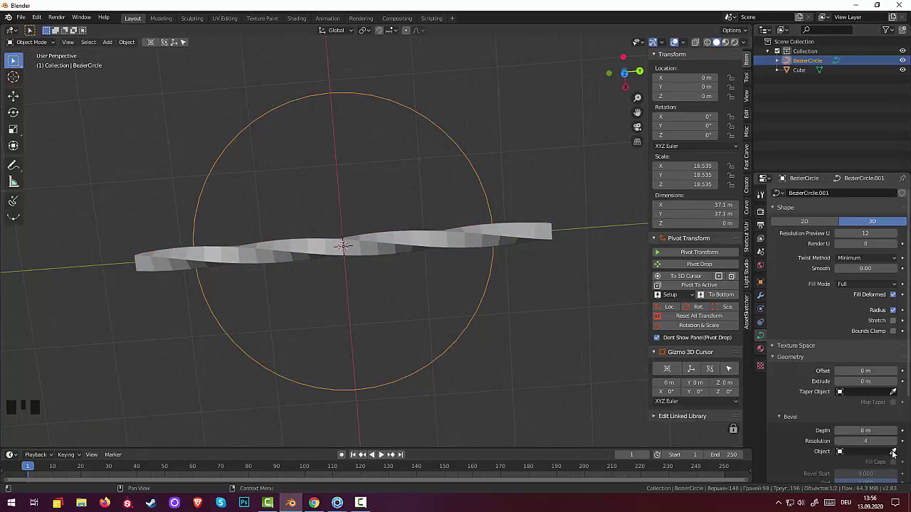
scroll("down", 3)
left_click(897, 398)
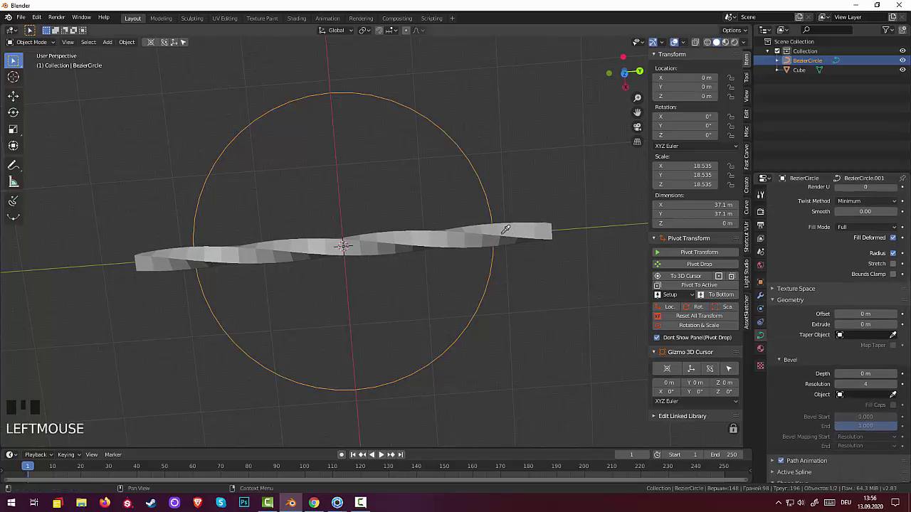
left_click(504, 237)
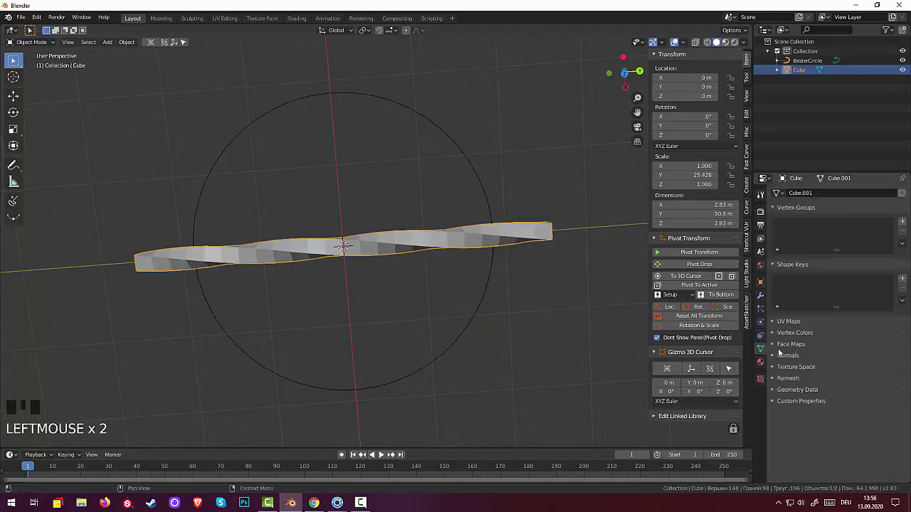
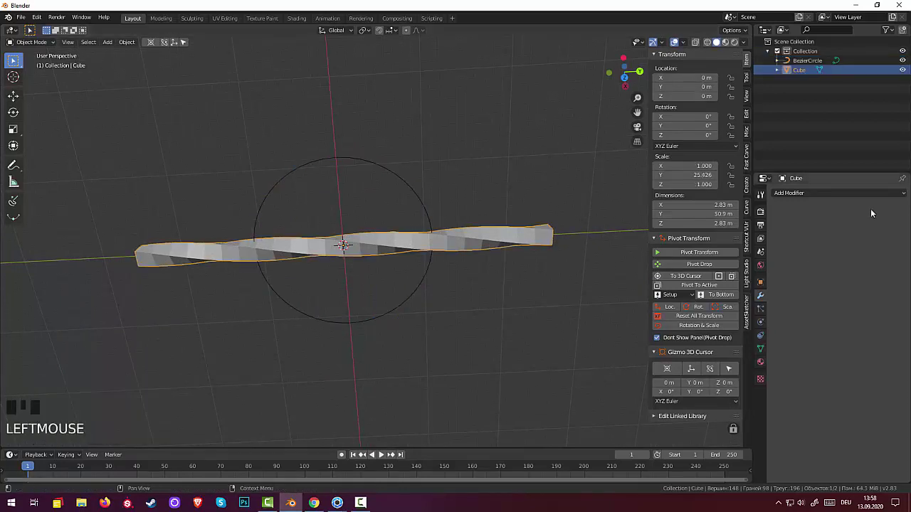
Set the Curve modifier to BezierCircle along Y, bending the band into an open ring.
left_click_drag(816, 197, 797, 250)
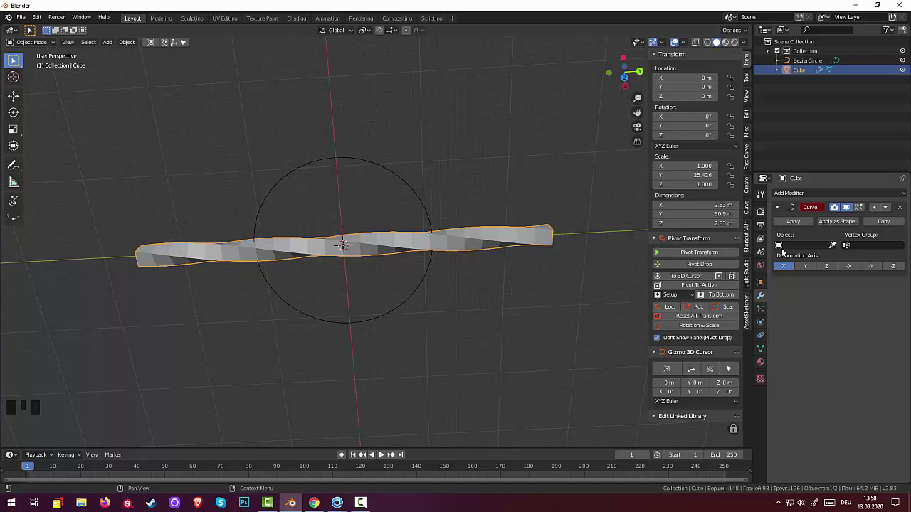
left_click_drag(781, 249, 802, 271)
left_click(808, 269)
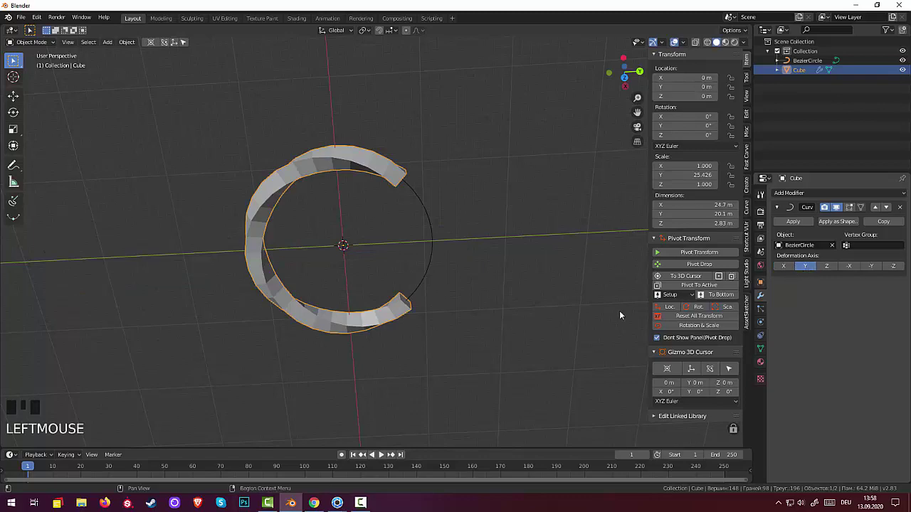
left_click_drag(530, 279, 320, 235)
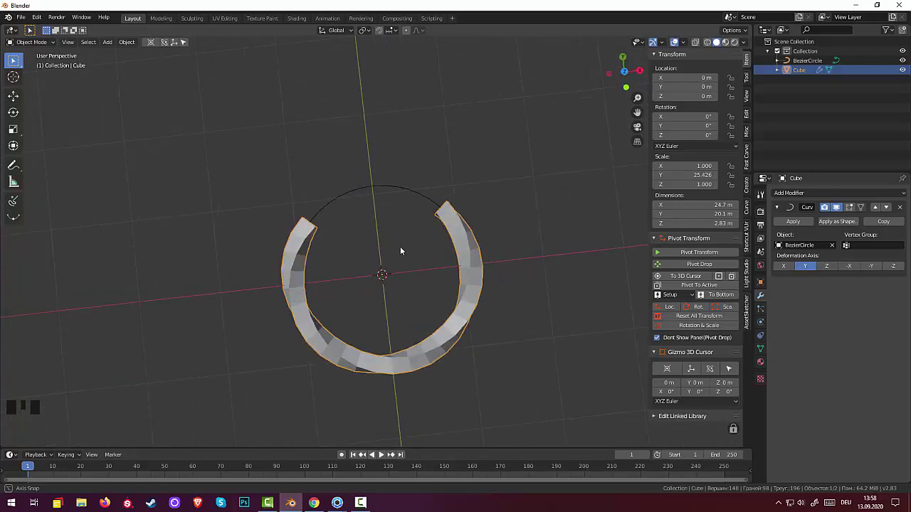
Scale the Bezier circle down so the ring's gap narrows.
left_click(404, 189)
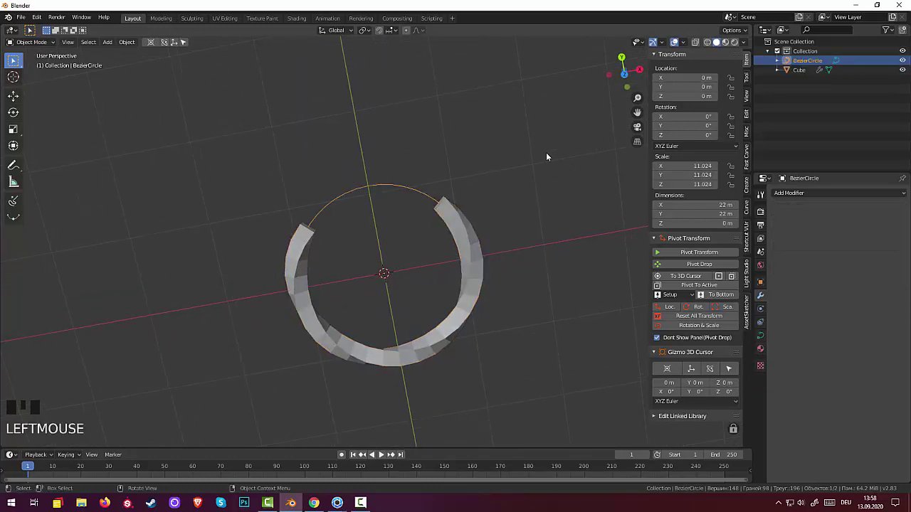
key("s")
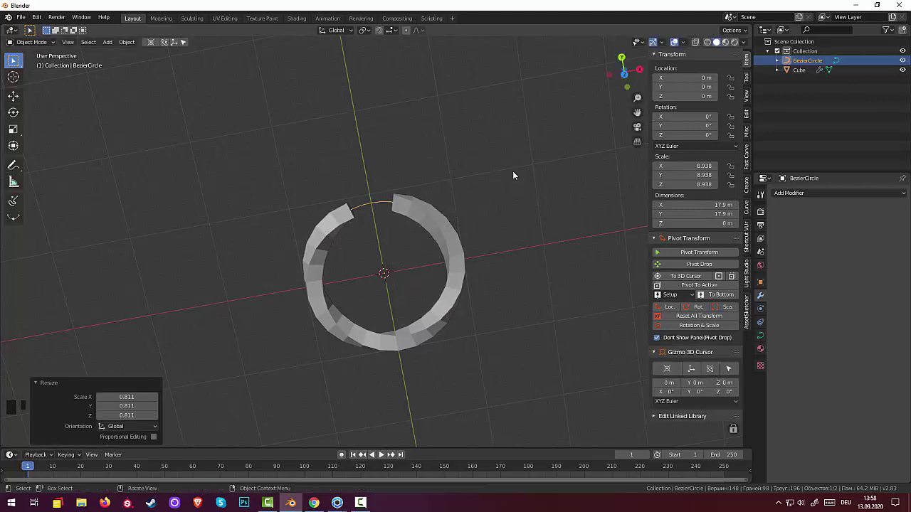
left_click_drag(524, 186, 784, 195)
left_click_drag(784, 195, 457, 286)
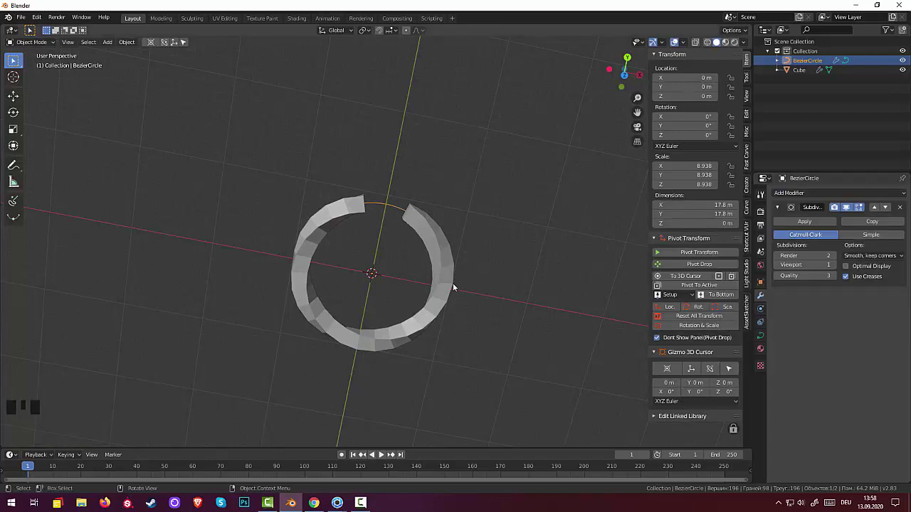
Smooth the band with a Subdivision Surface modifier at level 3.
left_click(446, 286)
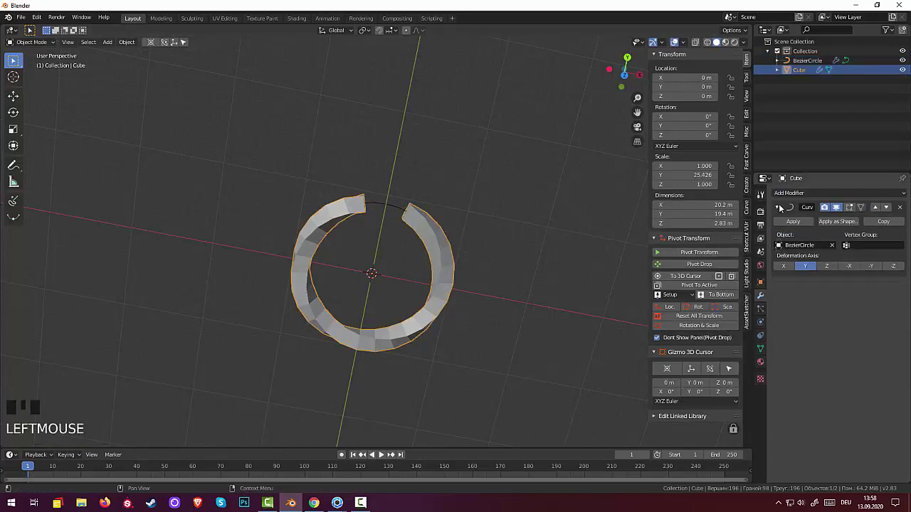
left_click_drag(785, 195, 639, 328)
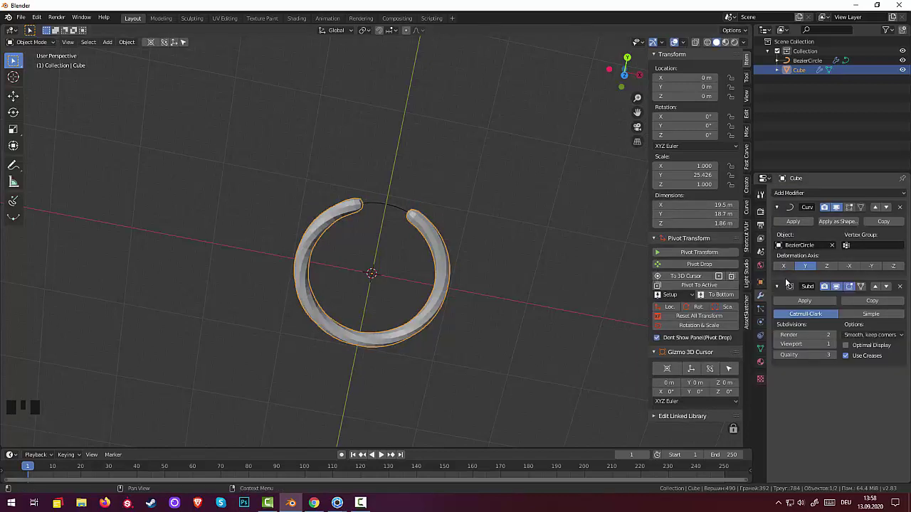
left_click(837, 340)
left_click_drag(837, 348, 600, 343)
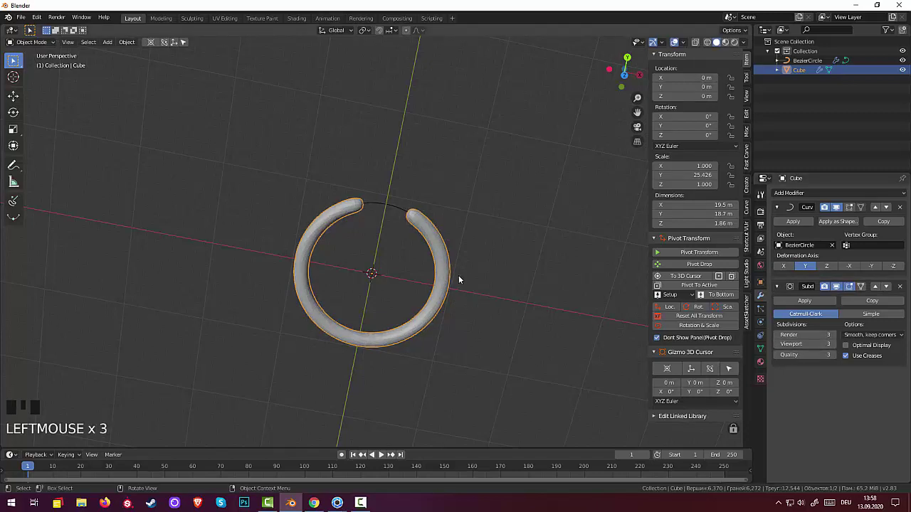
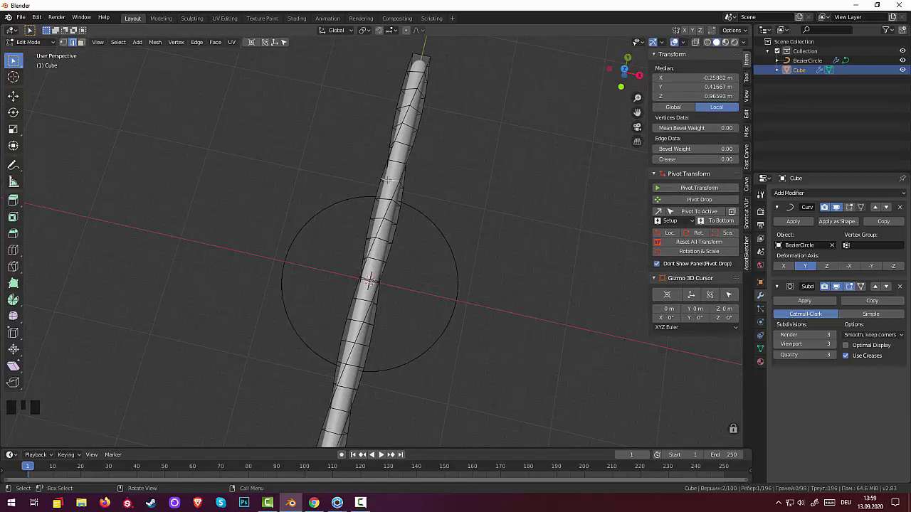
Select all the band's vertices and widen them so the ring measures about 19.9 × 19.1 × 2.56 m.
key("ctrl+r")
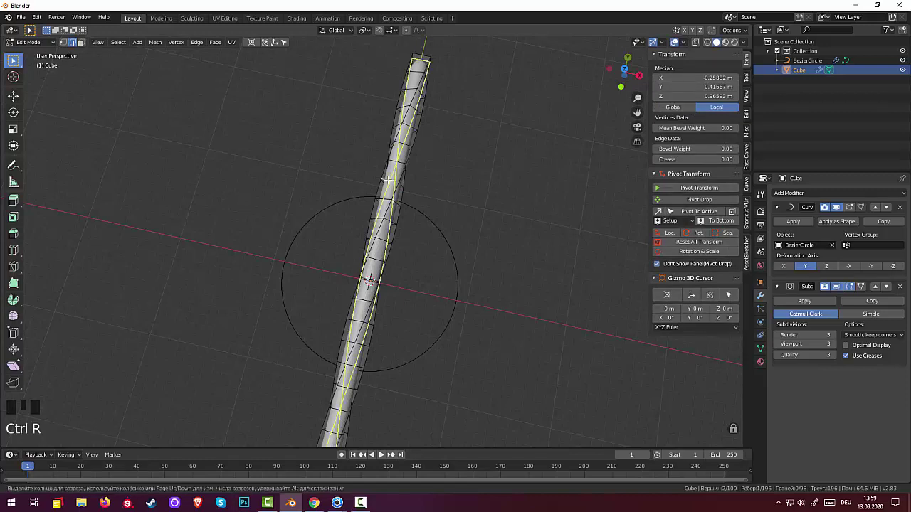
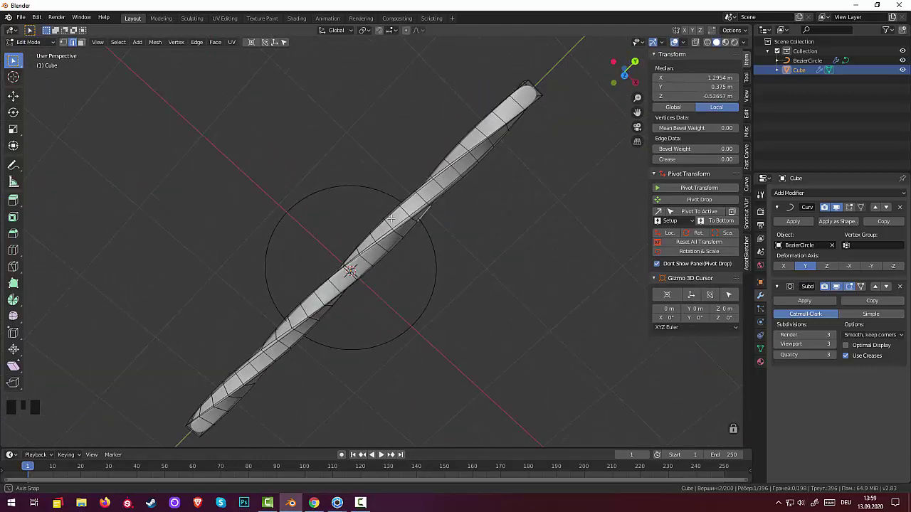
left_click_drag(39, 43, 476, 266)
left_click_drag(476, 266, 411, 315)
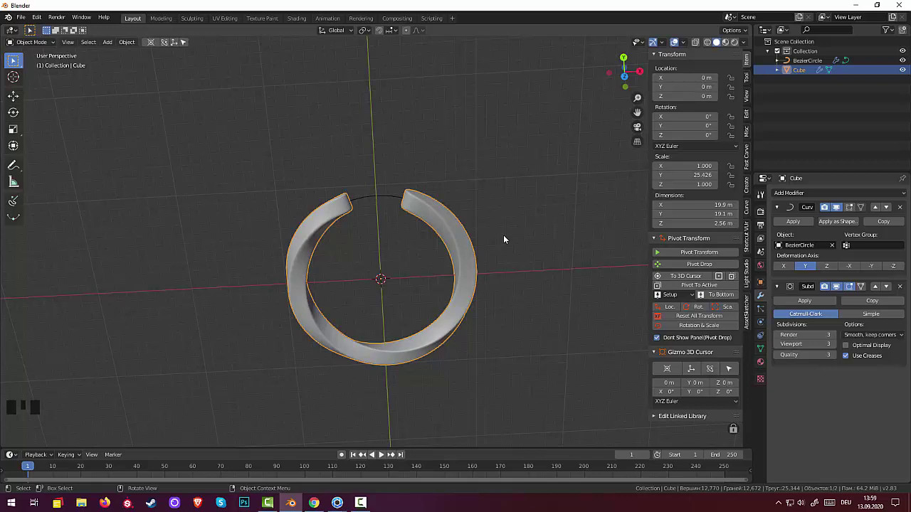
left_click_drag(519, 199, 520, 217)
left_click_drag(485, 200, 76, 90)
left_click(440, 228)
left_click_drag(439, 230, 267, 205)
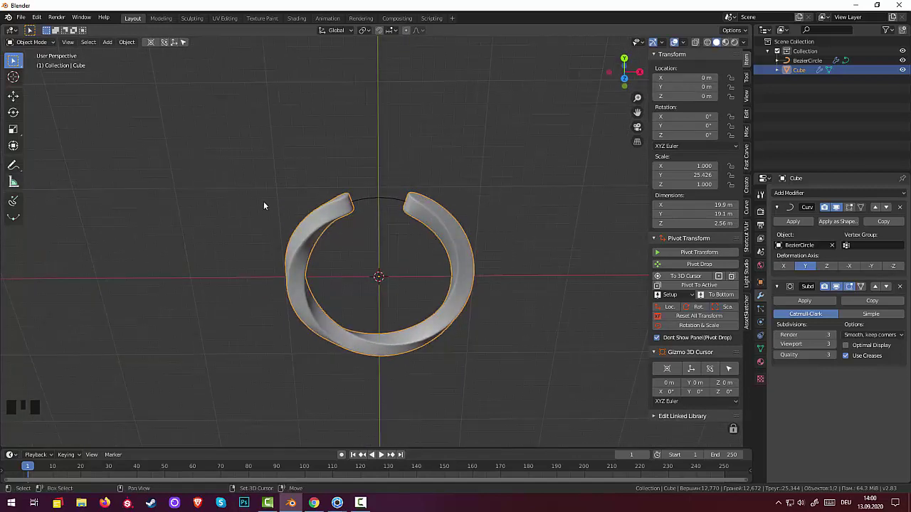
key("shift+a")
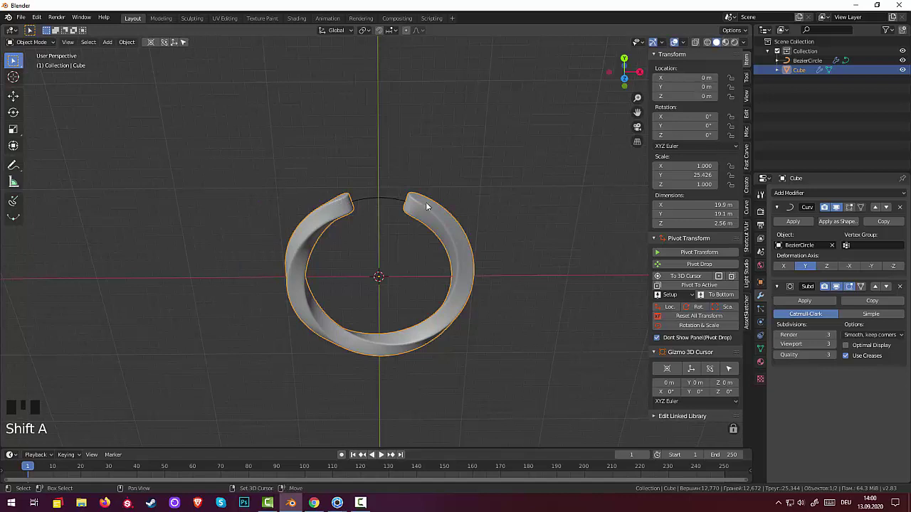
key("shift+a")
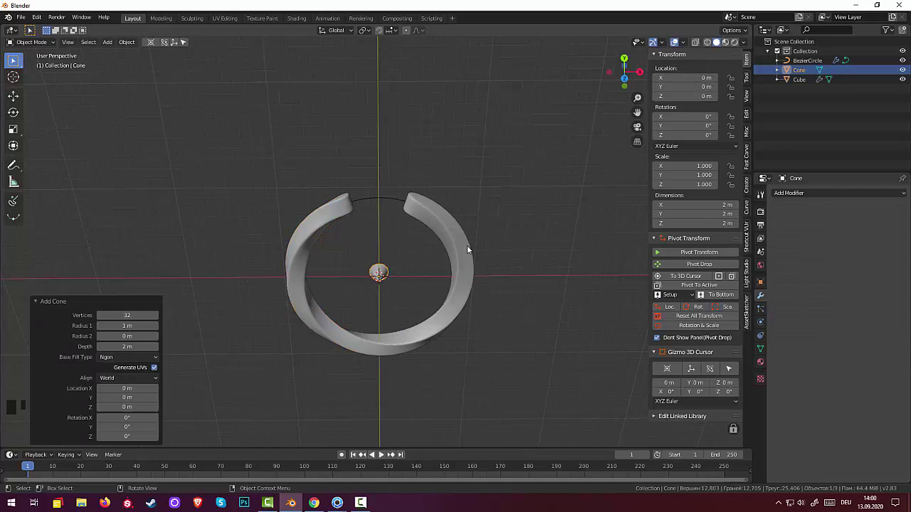
left_click_drag(471, 253, 408, 284)
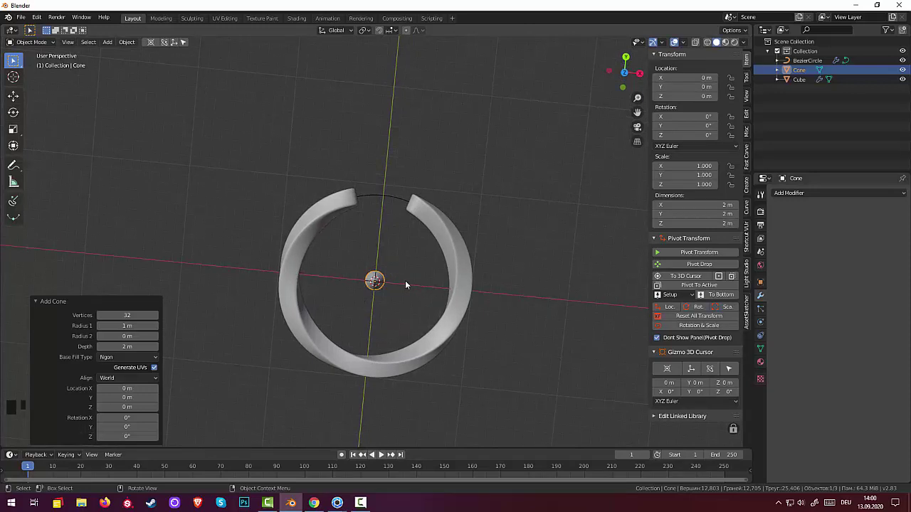
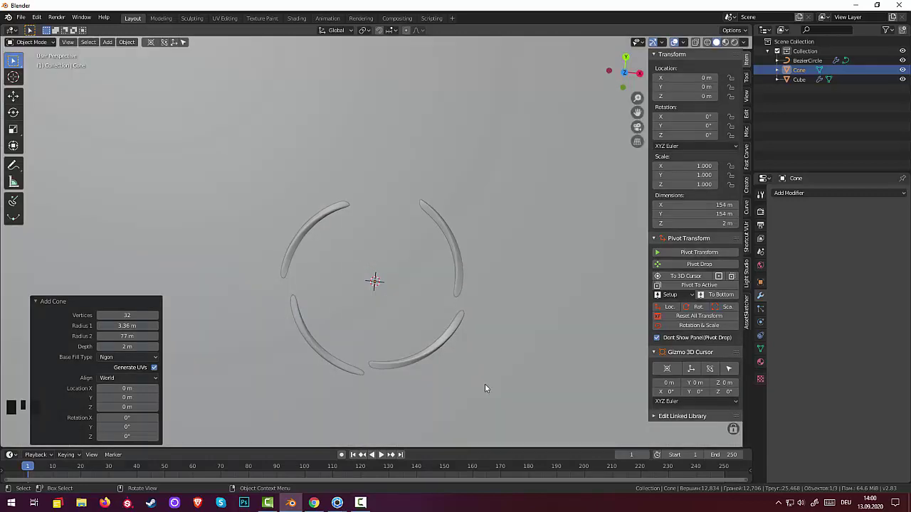
key("ctrl+z")
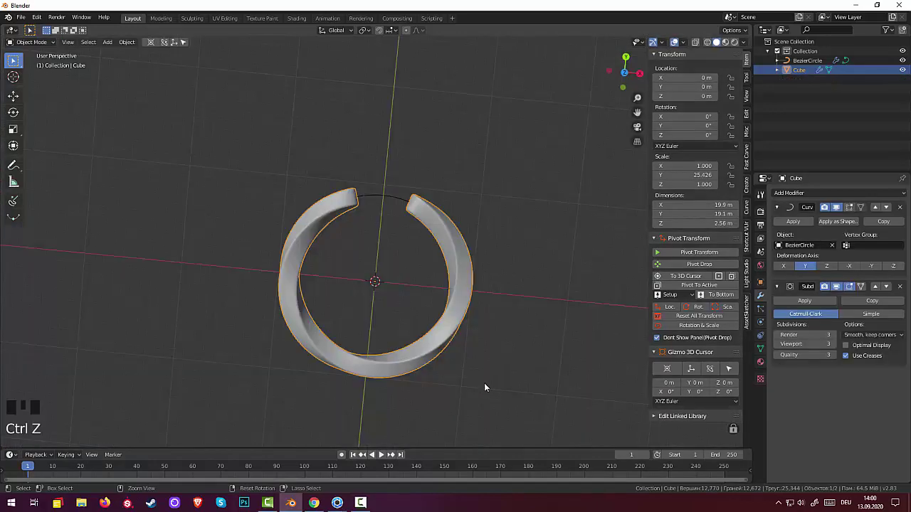
Try rotating the band 90° about X in a tilted view, then undo it.
left_click_drag(479, 382, 423, 317)
left_click(423, 317)
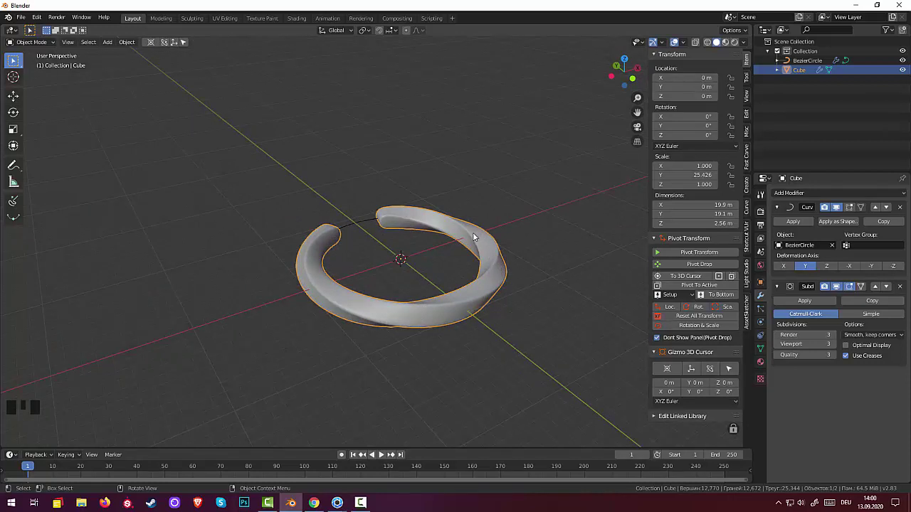
key("r")
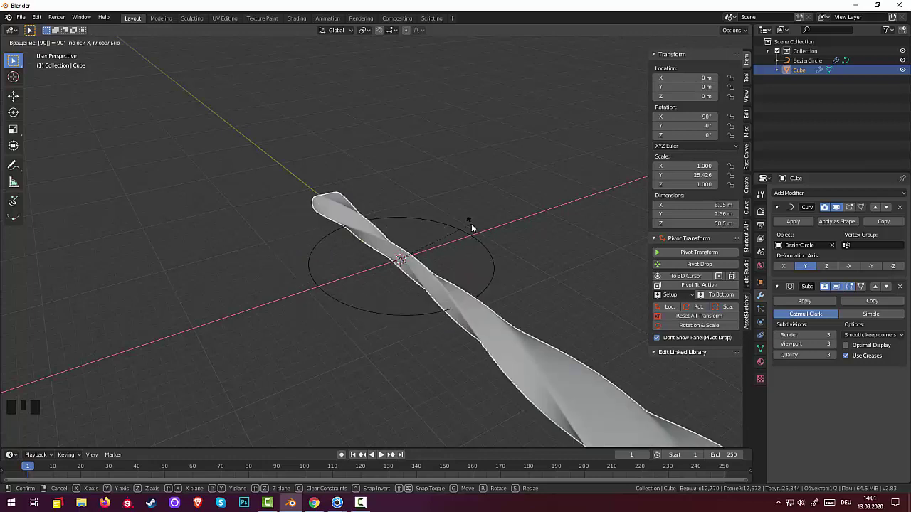
key("ctrl+z")
left_click_drag(492, 238, 479, 261)
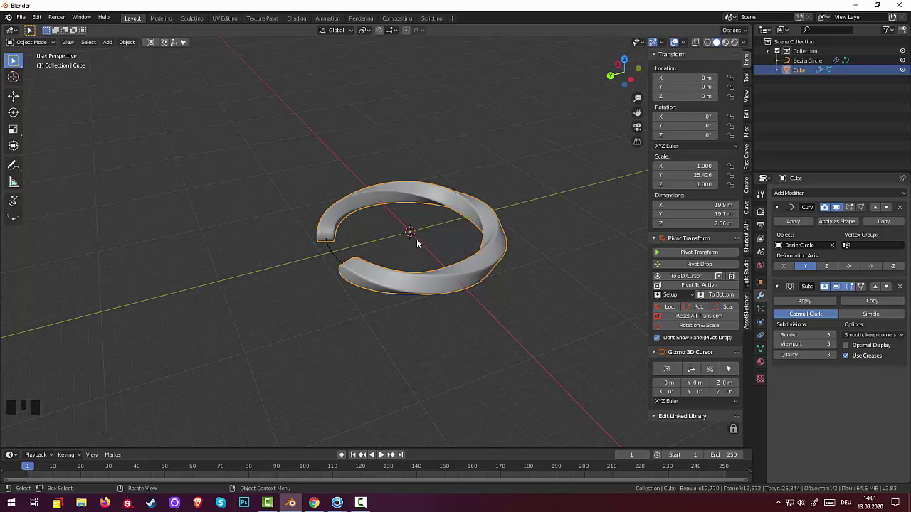
Apply the band's Curve and Subdivision modifiers permanently and begin rotating it.
left_click(794, 226)
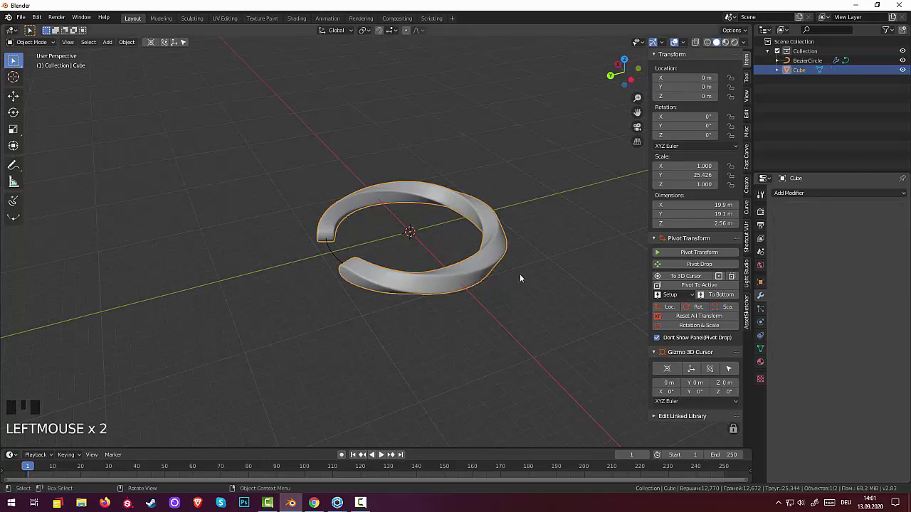
left_click(489, 265)
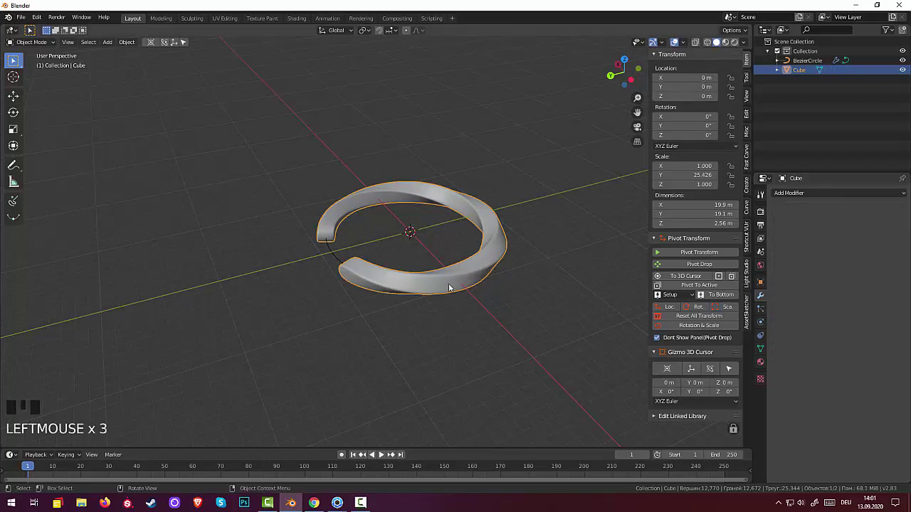
left_click_drag(448, 292, 449, 274)
left_click(448, 274)
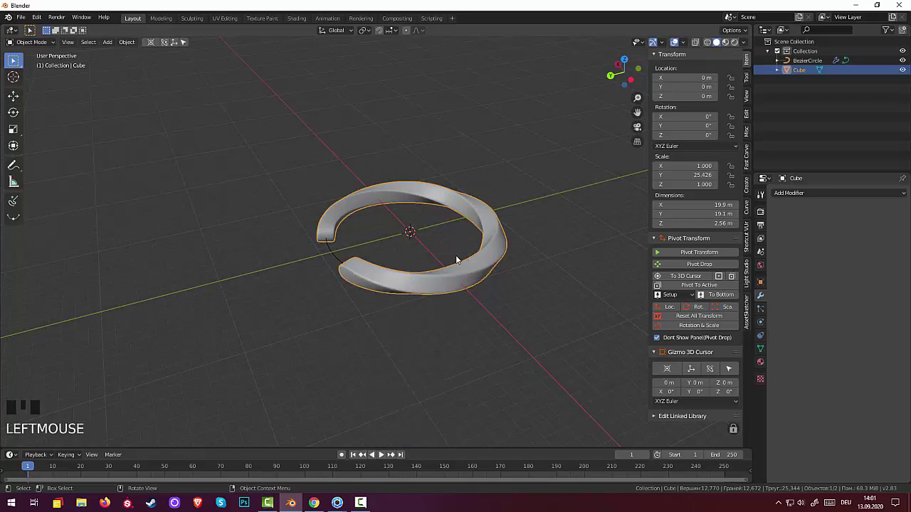
key("r")
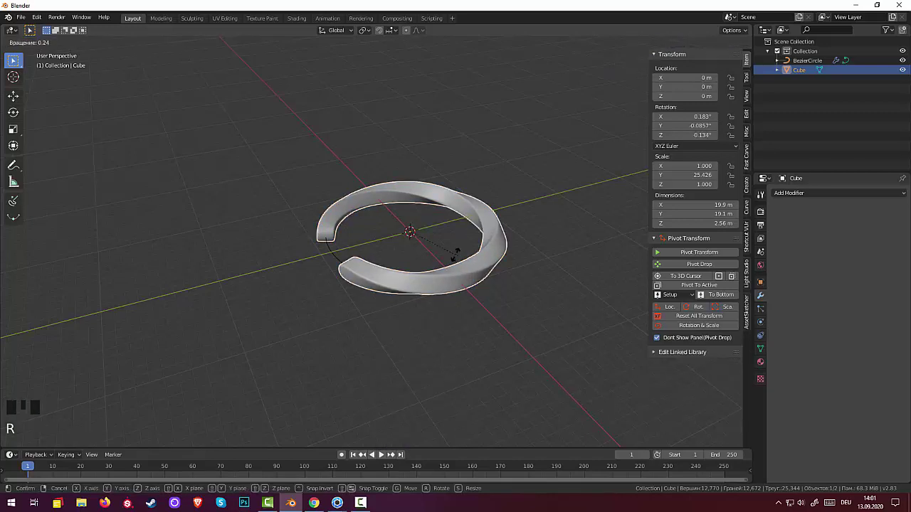
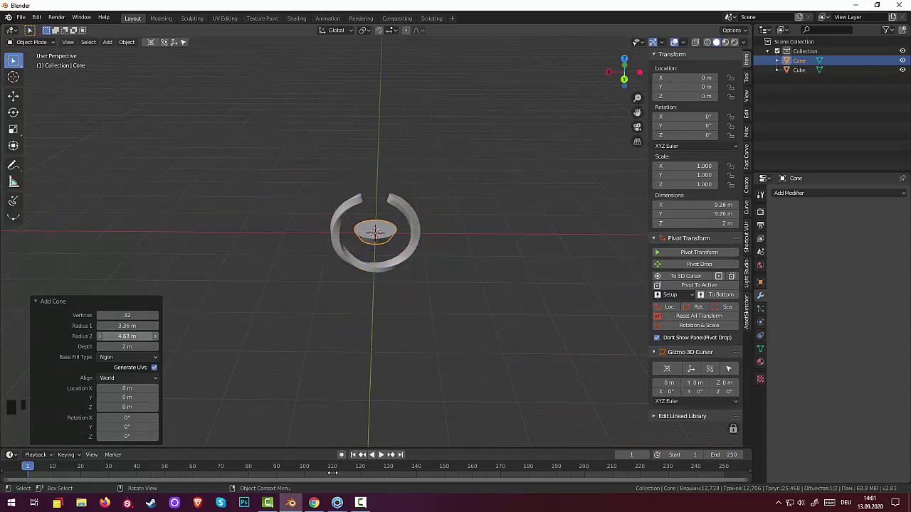
Add a cone (38 vertices, radii 1.47/3.57 m, depth 4.78 m) and move it up onto the band.
key("KP_3")
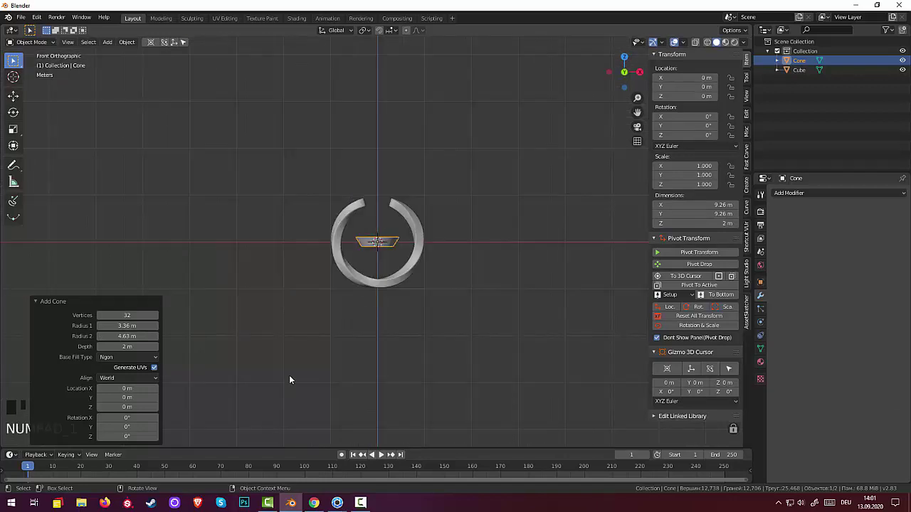
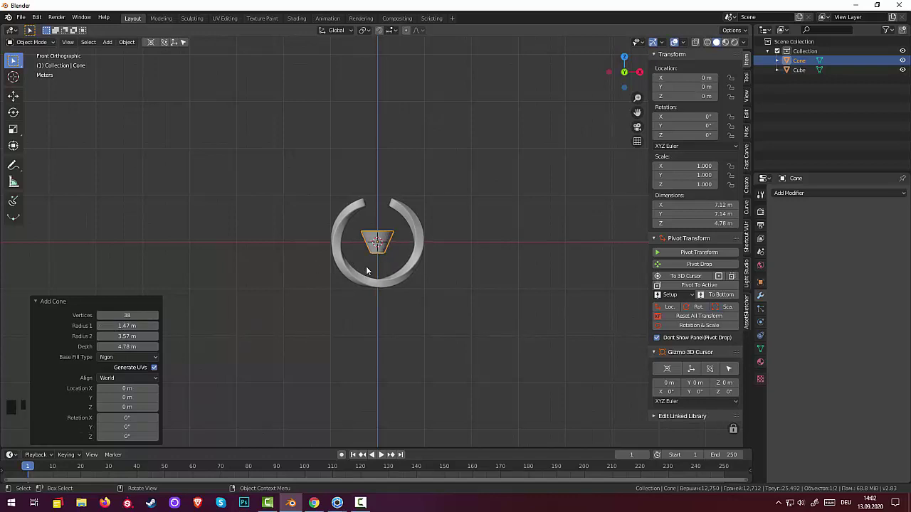
key("g")
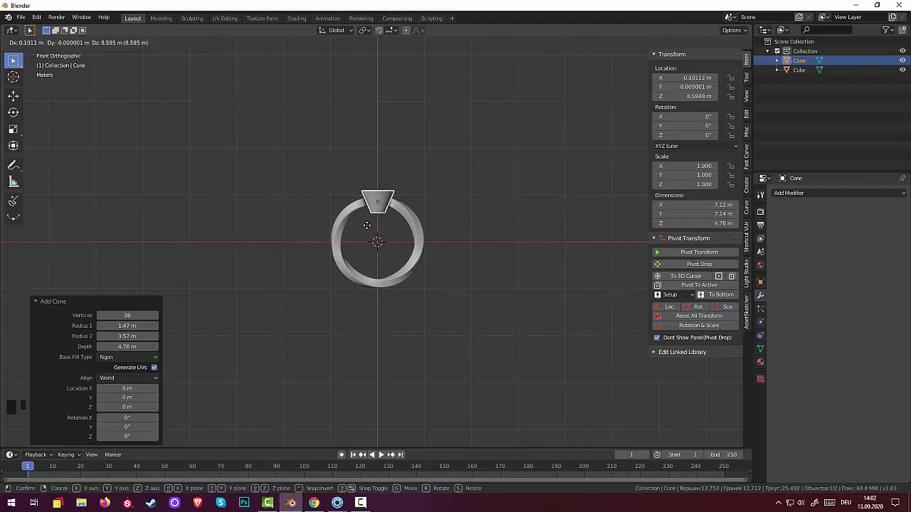
Enlarge the cone from the front view so it spans the top of the band.
left_click_drag(498, 224, 394, 304)
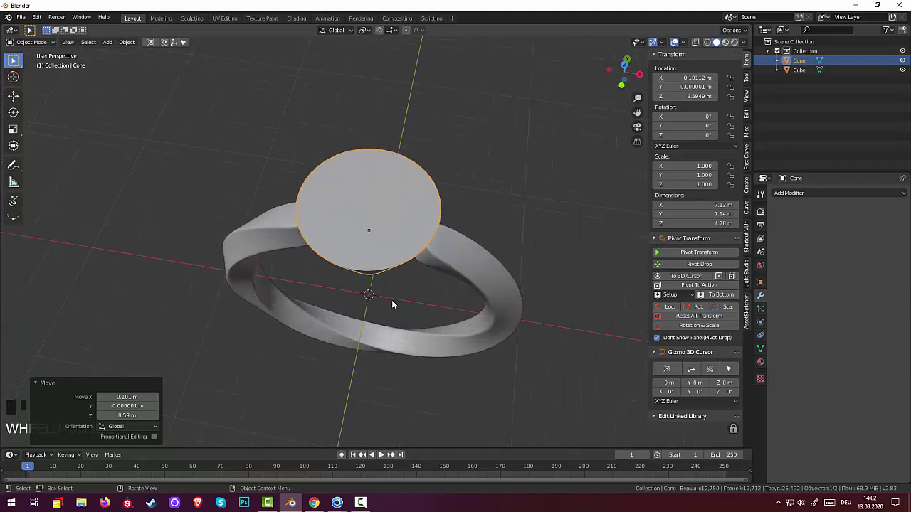
left_click_drag(398, 298, 415, 268)
scroll("down", 3)
left_click(392, 178)
left_click_drag(387, 196, 372, 183)
key("KP_1")
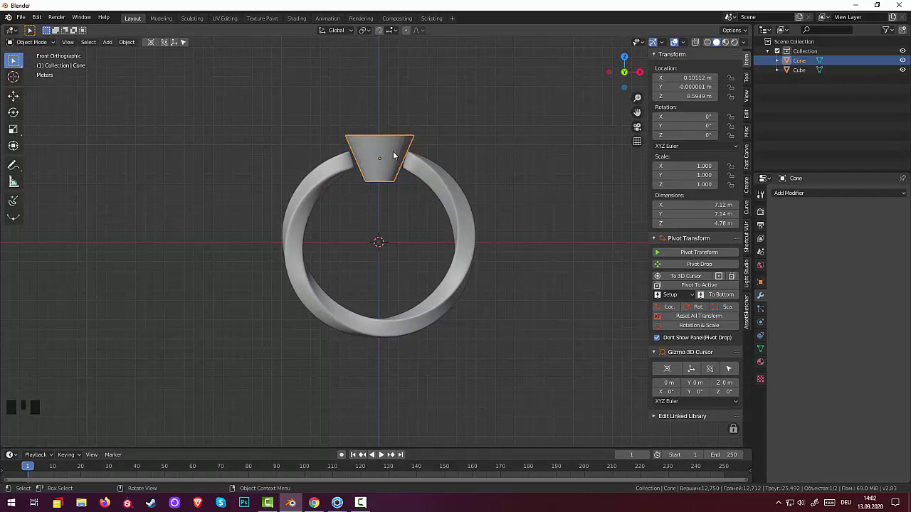
key("s")
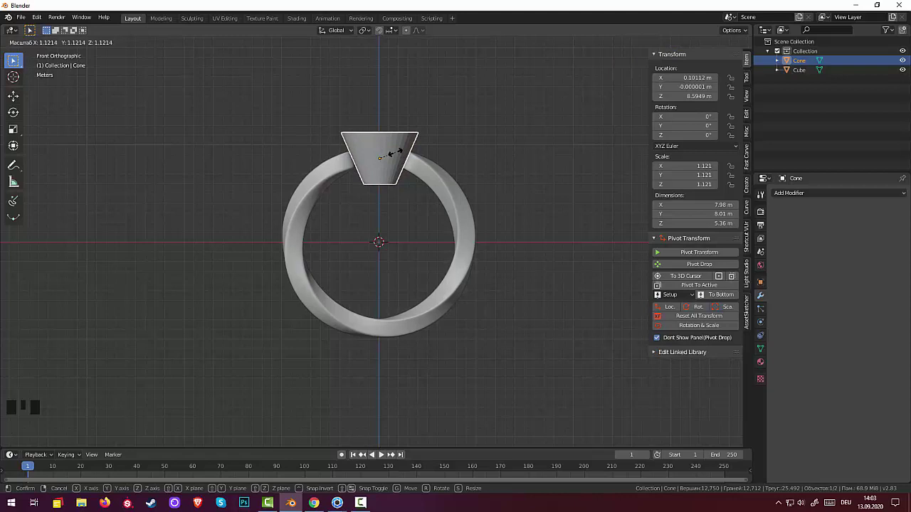
left_click(374, 217)
Flatten the cone along its height, shrink its top face and raise it about 0.72 m into a flared cup.
left_click_drag(412, 175, 298, 196)
left_click(373, 150)
left_click_drag(359, 210, 362, 90)
key("KP_3")
left_click_drag(410, 176, 443, 169)
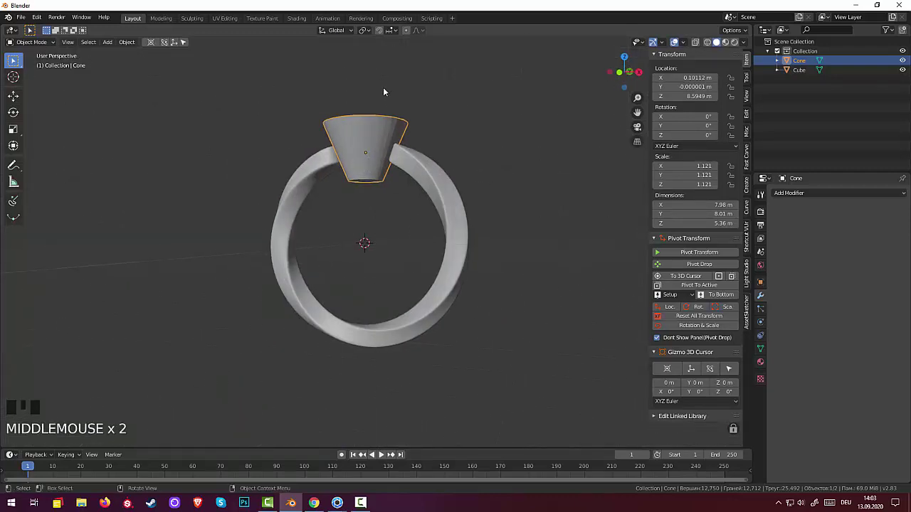
key("s")
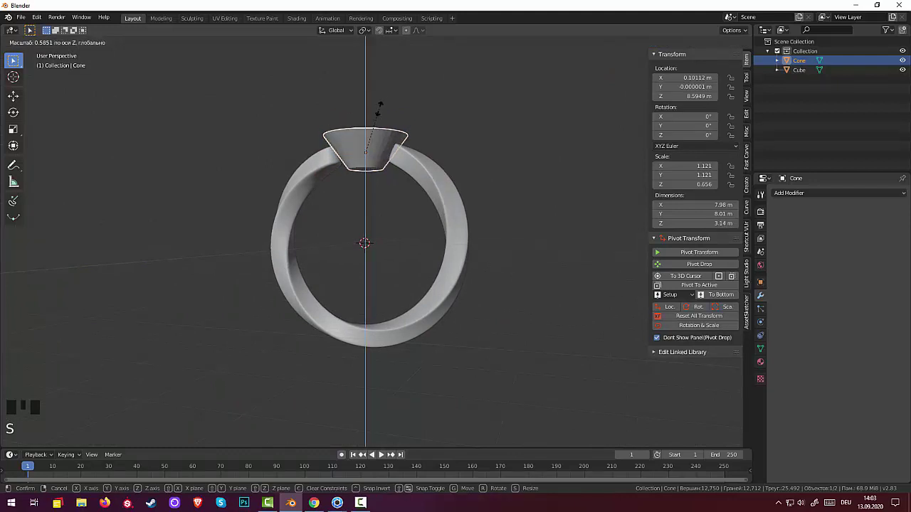
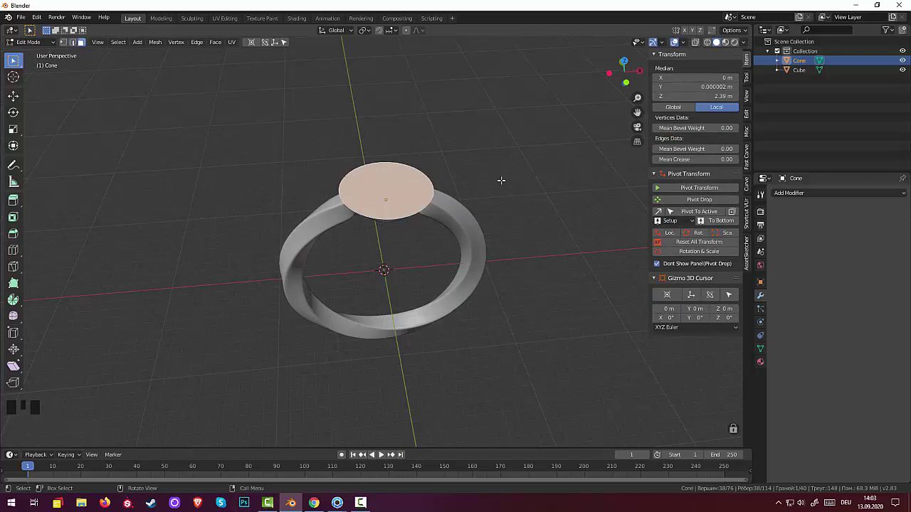
key("s")
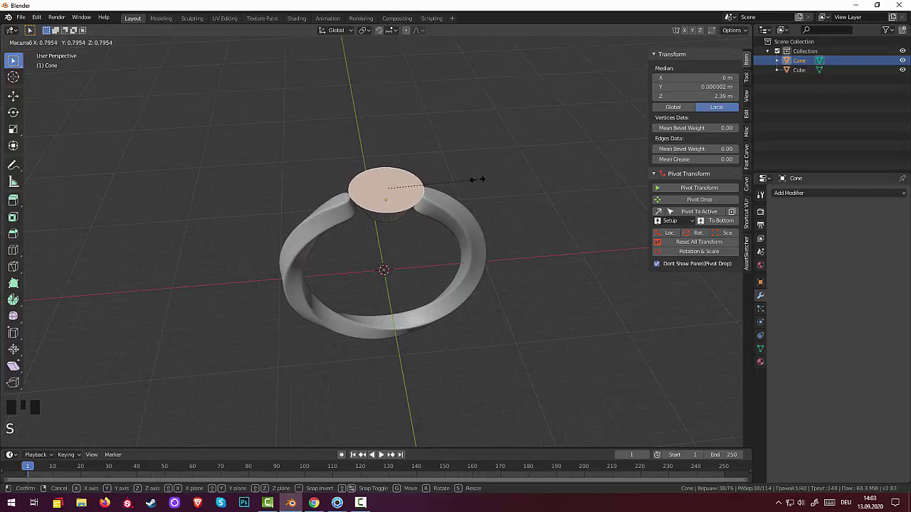
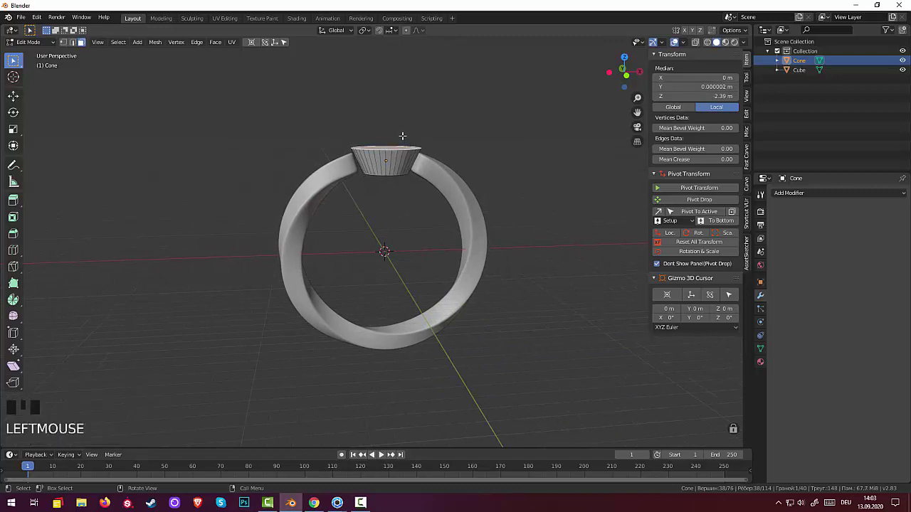
key("g")
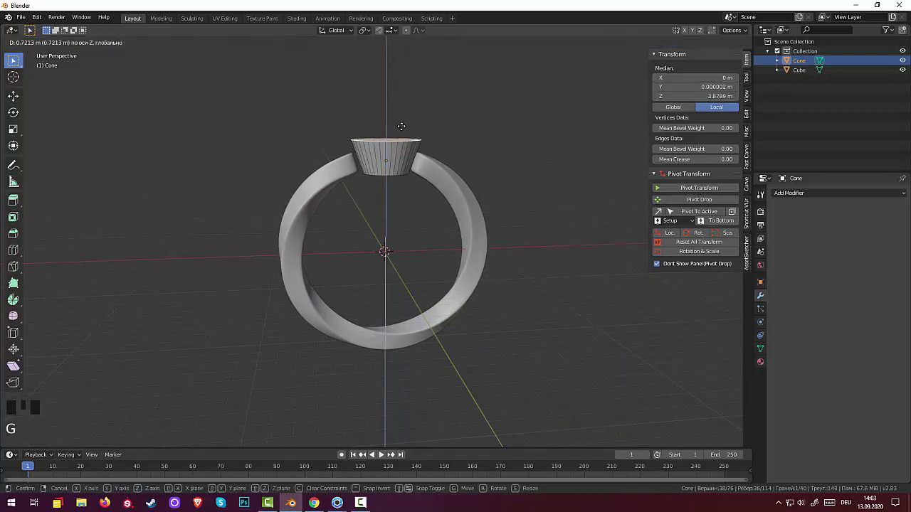
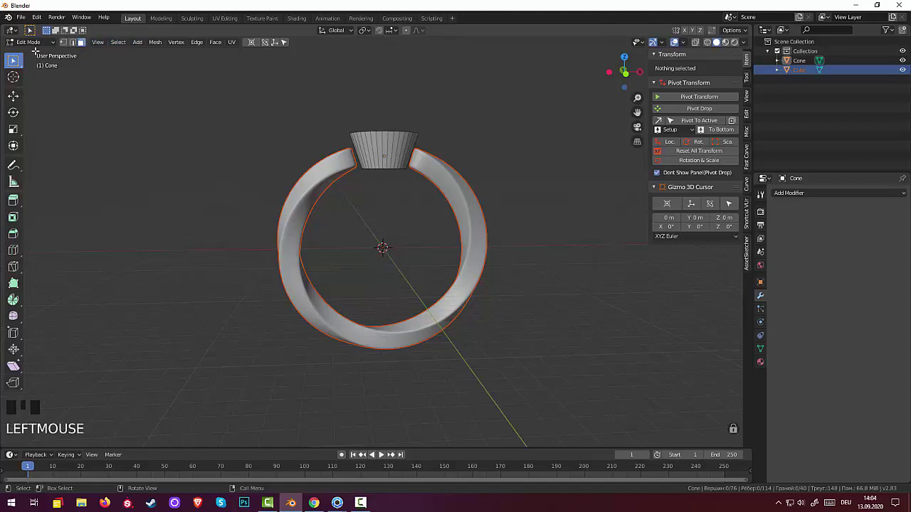
In Object Mode, scale the cup up to about 7.06 × 7.09 × 3.57 m so it fills the band's gap.
left_click(66, 45)
left_click_drag(34, 43, 264, 87)
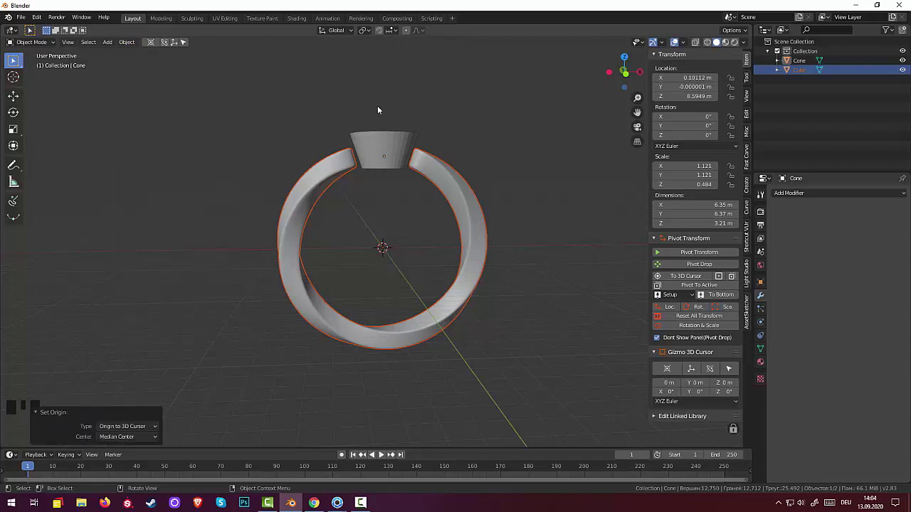
key("KP_1")
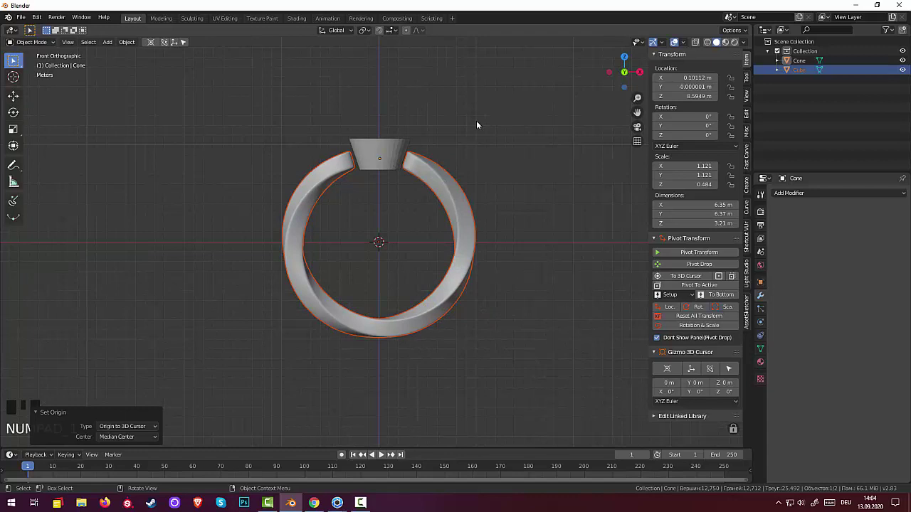
key("r")
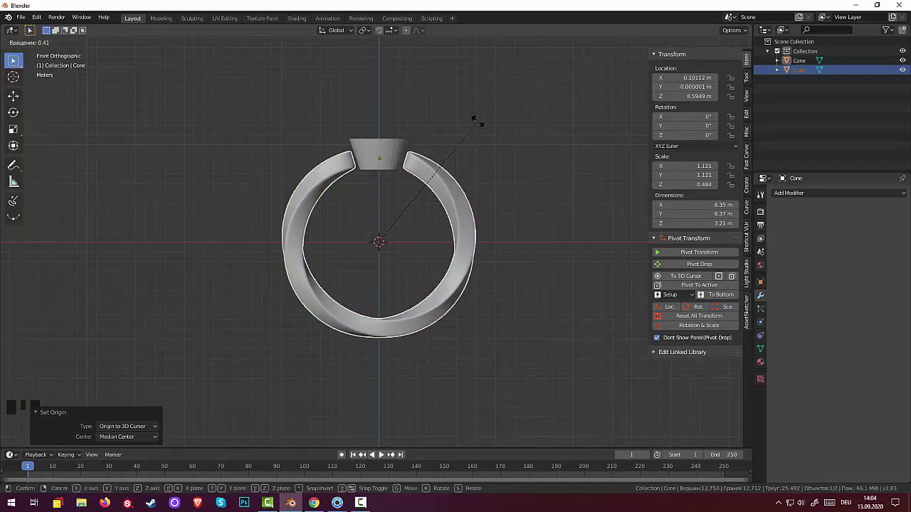
left_click(400, 157)
key("s")
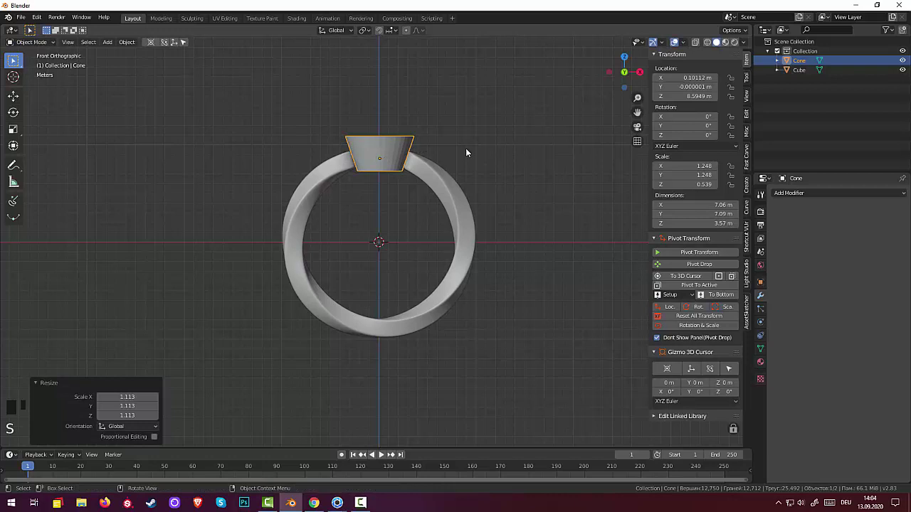
left_click(460, 151)
left_click_drag(467, 153, 359, 166)
left_click(359, 165)
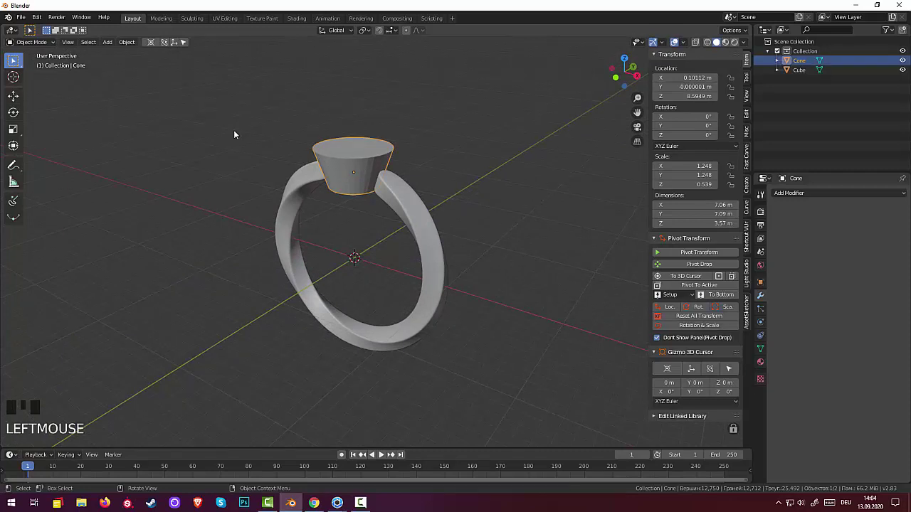
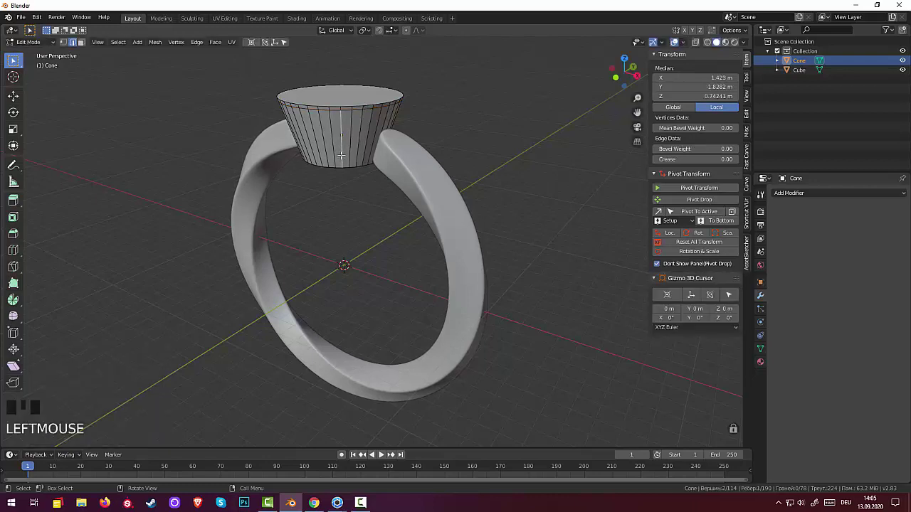
Add a horizontal loop cut around the cone's middle and slide it toward the rim.
key("ctrl+r")
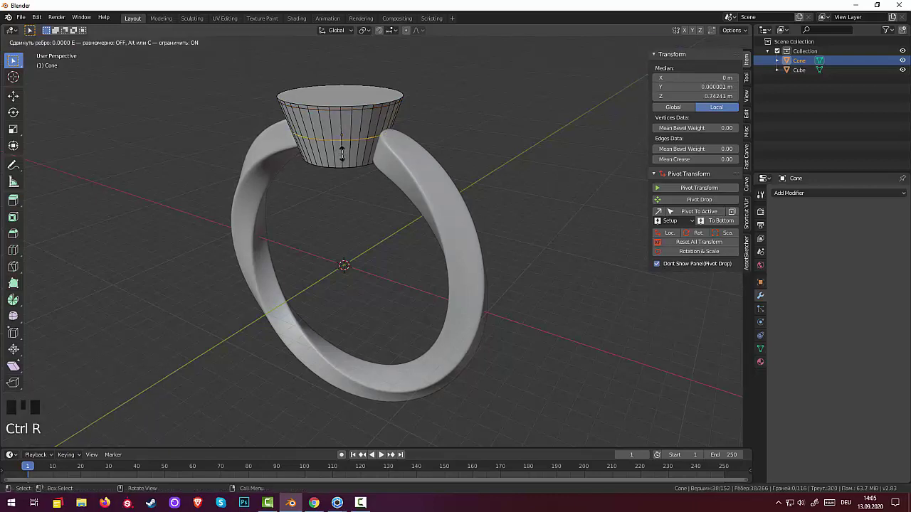
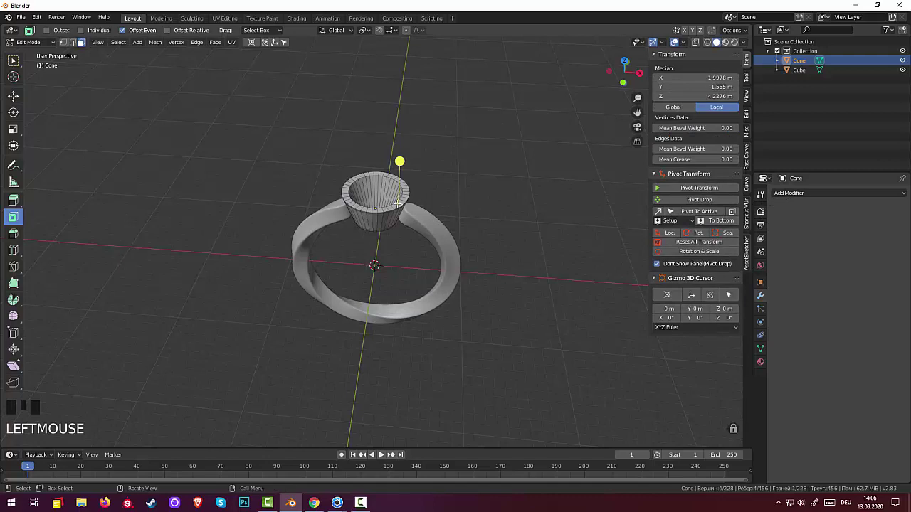
Add tight supporting loop cuts near the cup's inner rim, top rim and bottom.
key("ctrl+r")
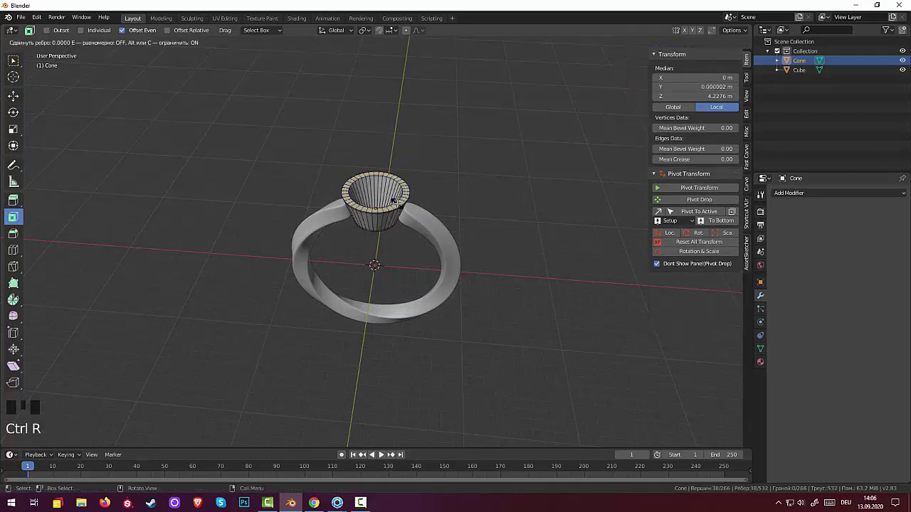
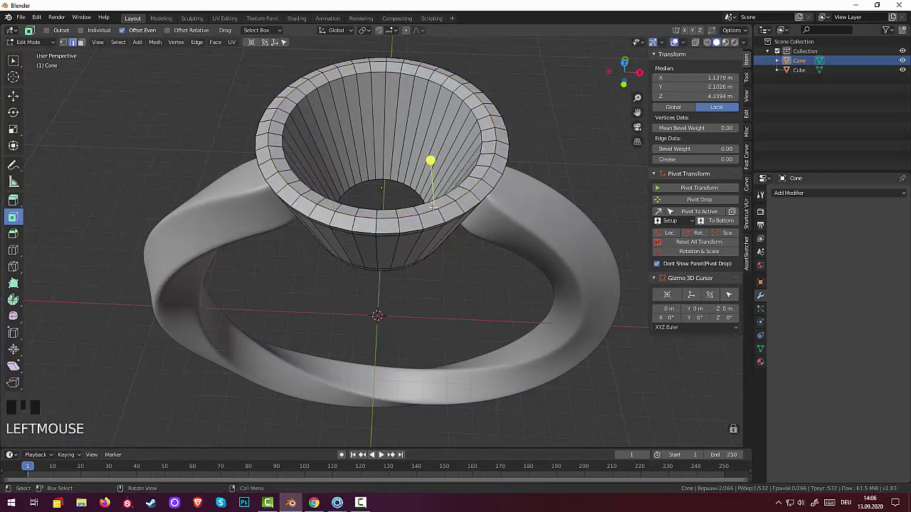
key("ctrl+r")
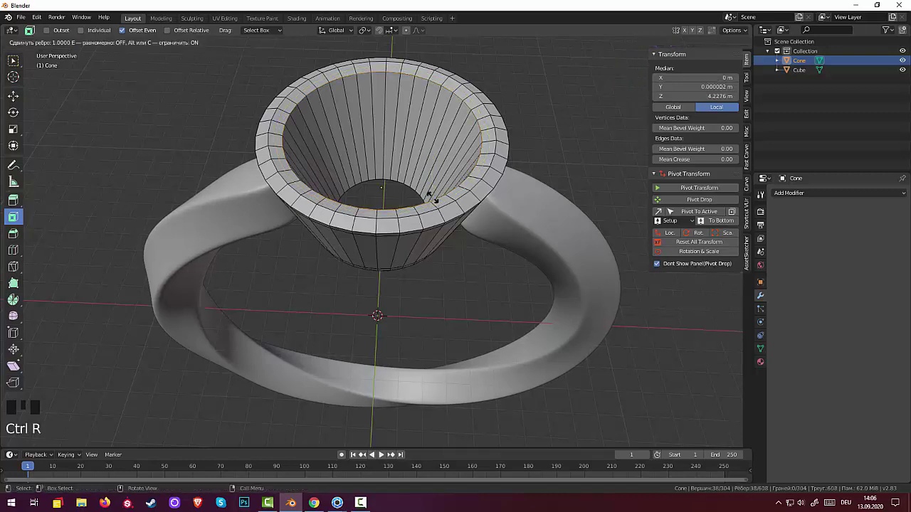
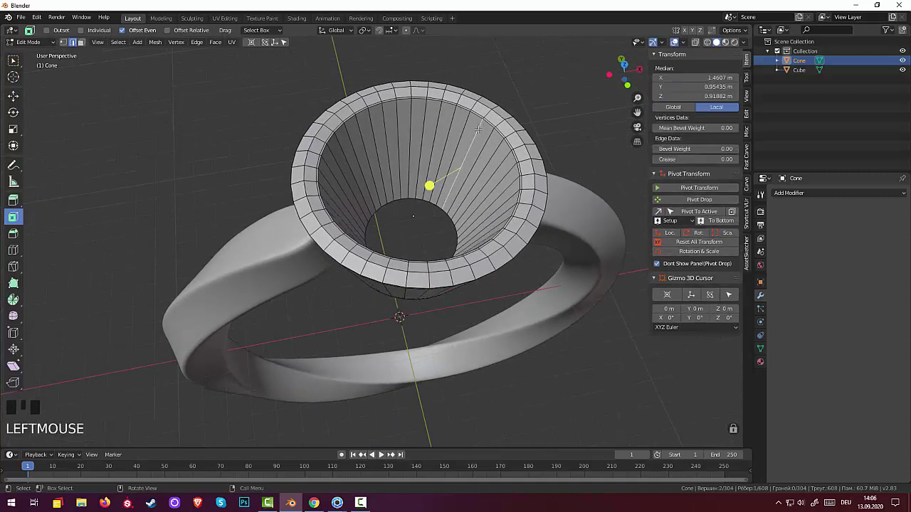
key("ctrl+r")
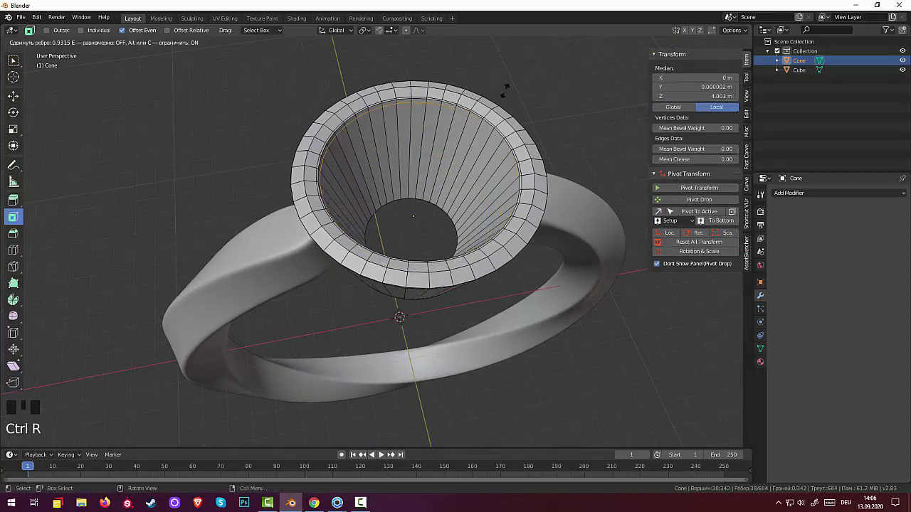
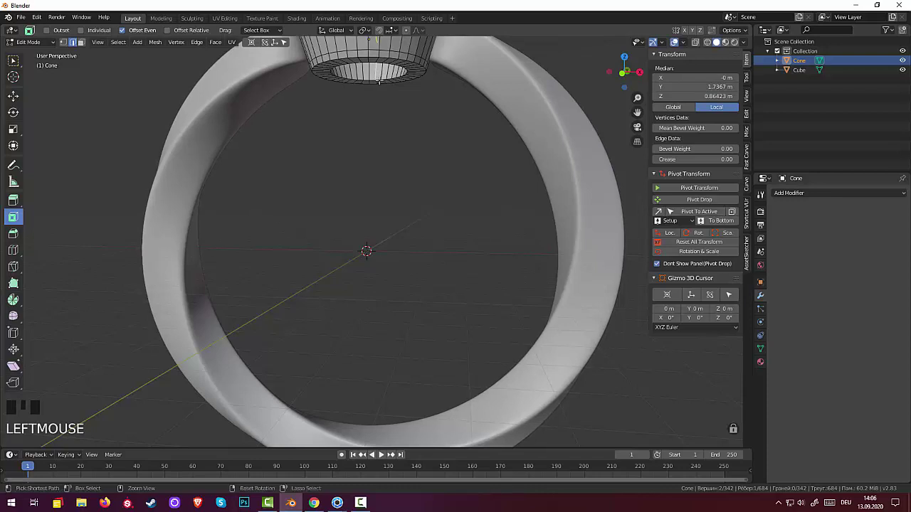
key("ctrl+r")
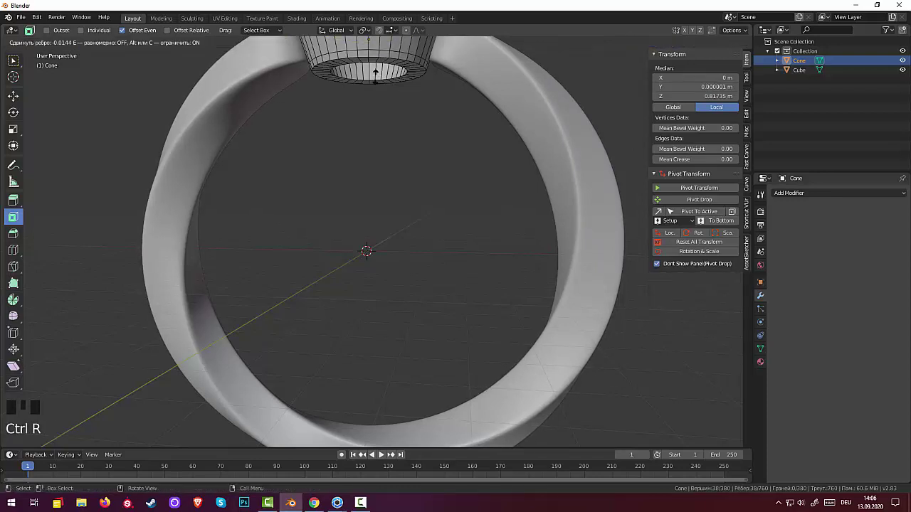
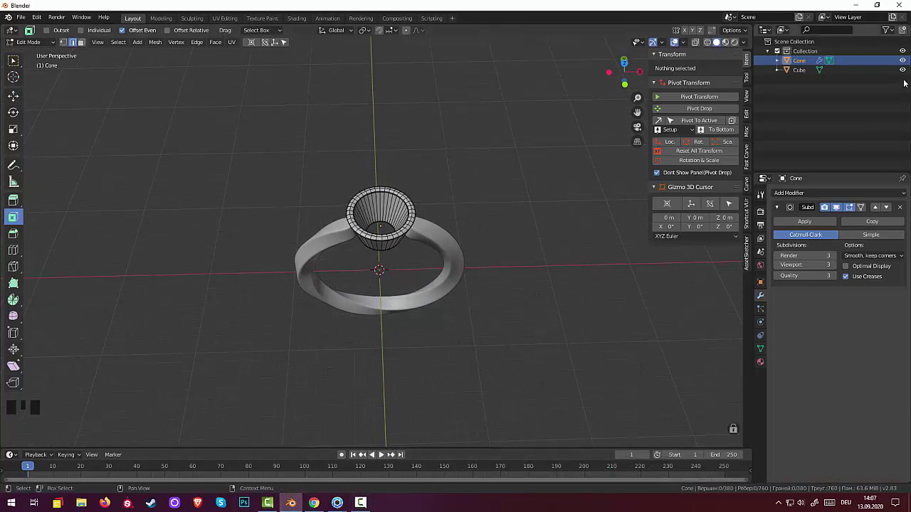
Apply the cup's Subdivision modifier permanently and leave Edit Mode.
left_click(823, 62)
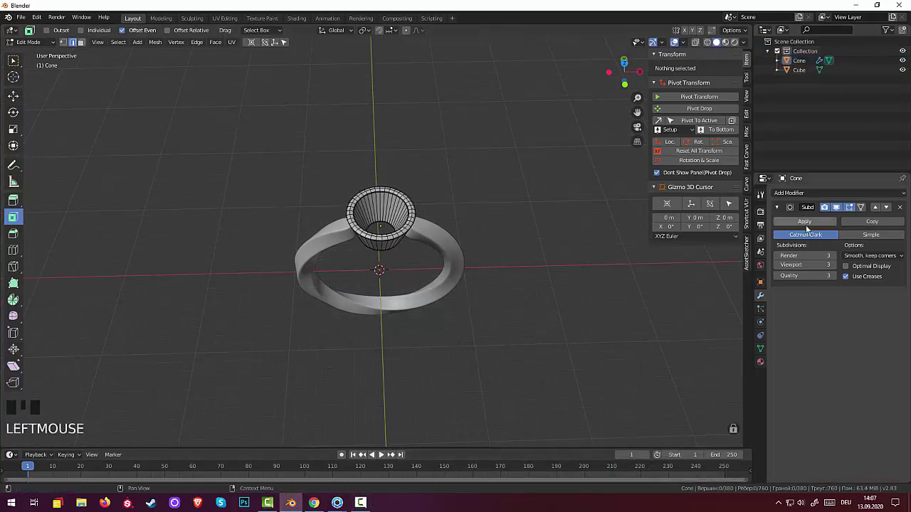
left_click_drag(808, 226, 806, 69)
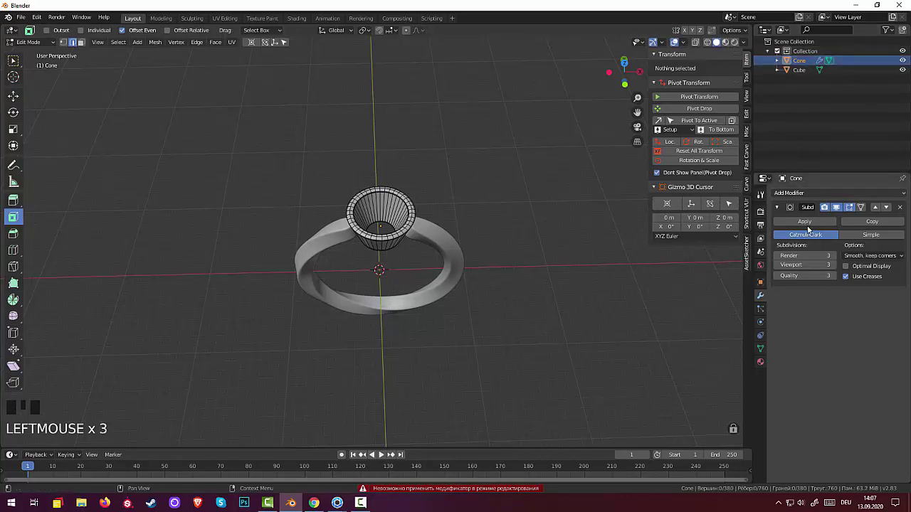
left_click_drag(815, 224, 705, 232)
left_click(475, 254)
Orbit and zoom to inspect the smooth hollow setting atop the ring.
left_click_drag(487, 213, 474, 162)
scroll("down", 3)
scroll("up", 3)
left_click_drag(469, 170, 572, 208)
scroll("down", 3)
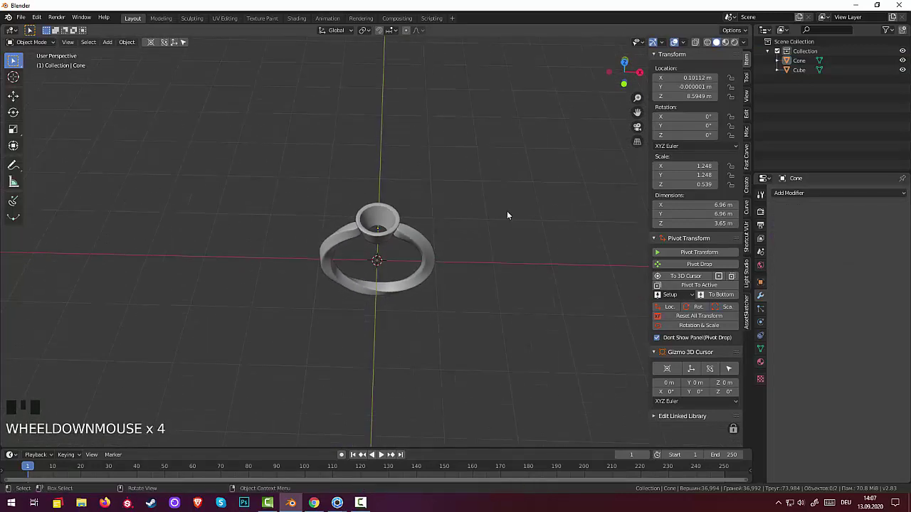
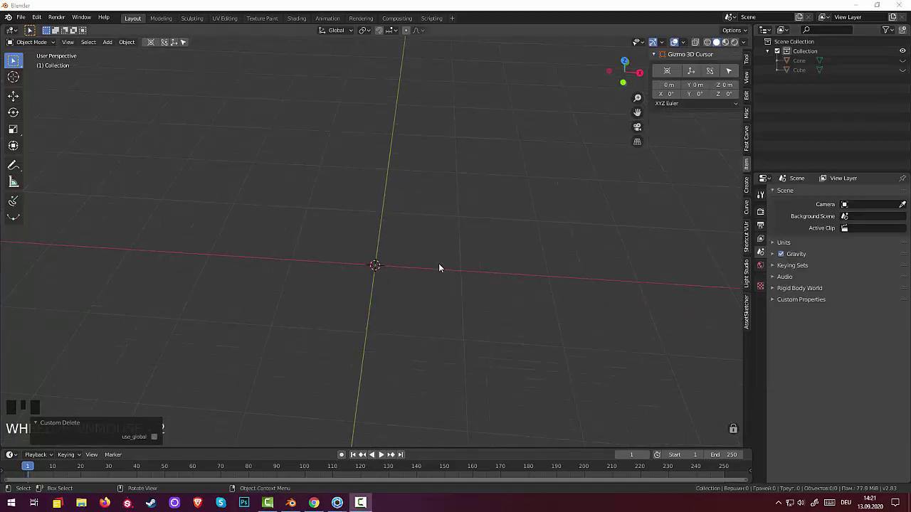
Add a circle mesh at the scene centre and shrink it to about 0.68 m.
left_click(419, 263)
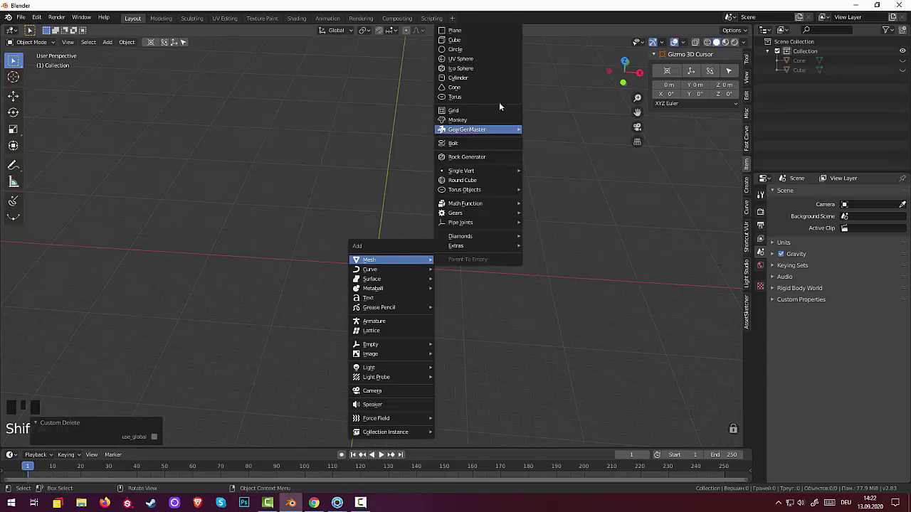
key("shift+a")
scroll("up", 3)
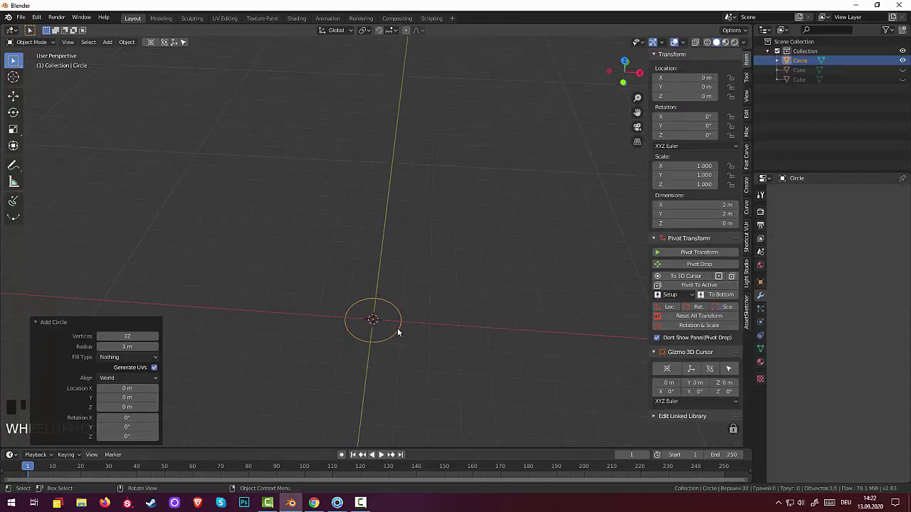
left_click(400, 331)
left_click(400, 332)
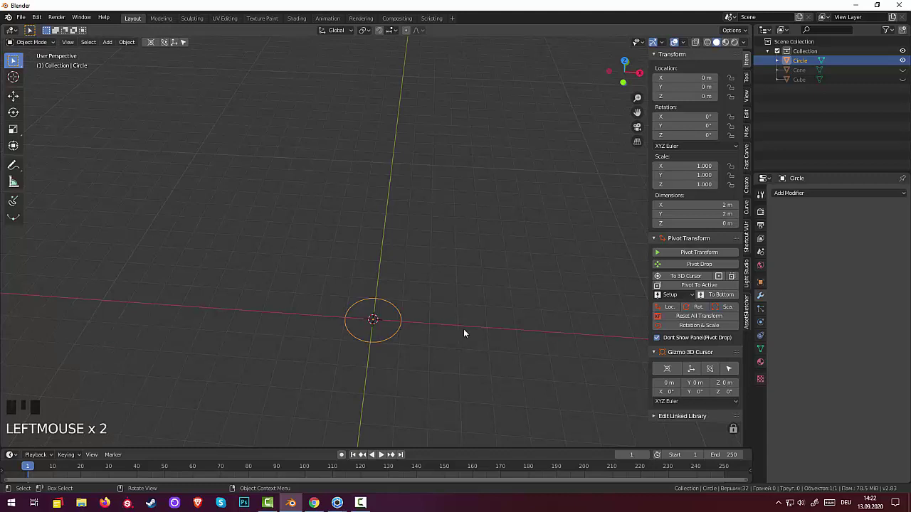
key("s")
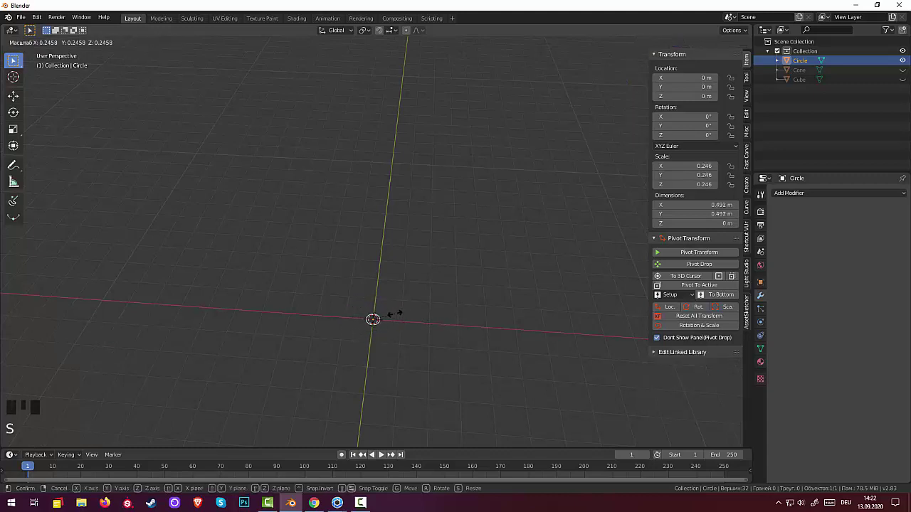
scroll("up", 3)
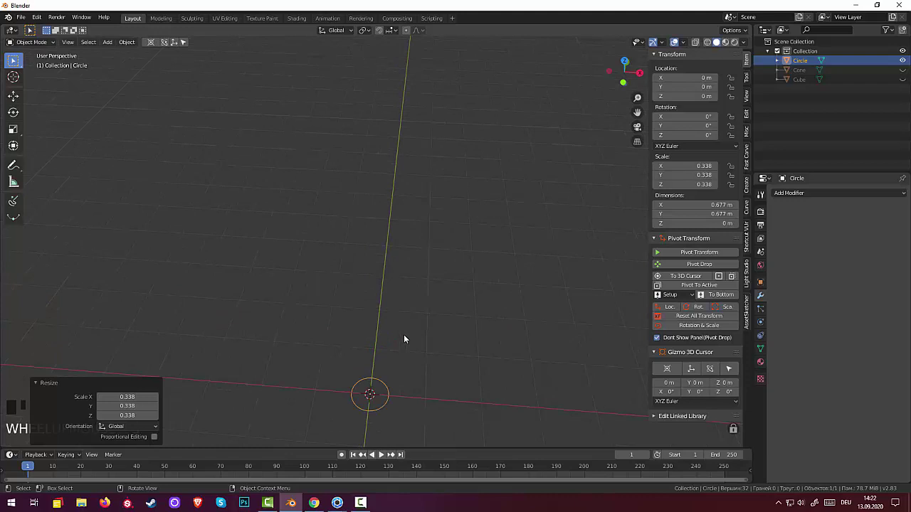
Duplicate the circle to the left, shift the original right, and select both circles.
left_click_drag(411, 330, 458, 276)
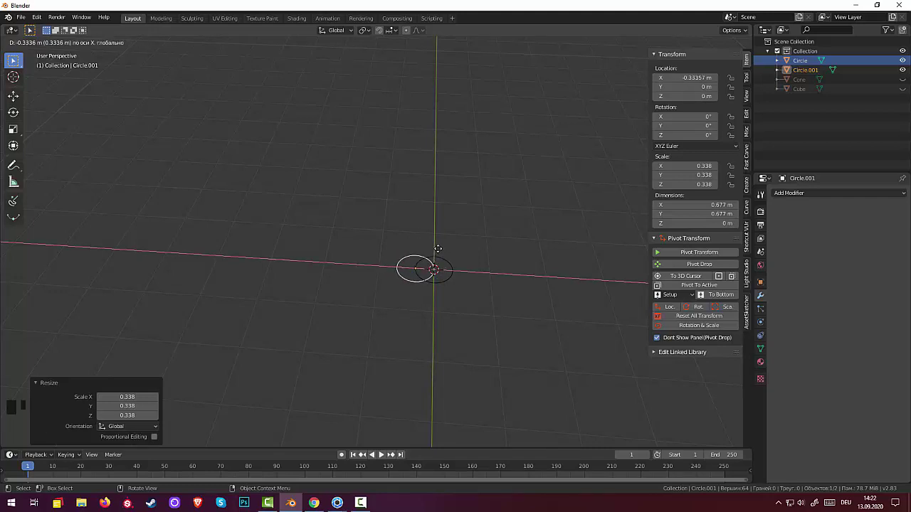
left_click(448, 281)
key("g")
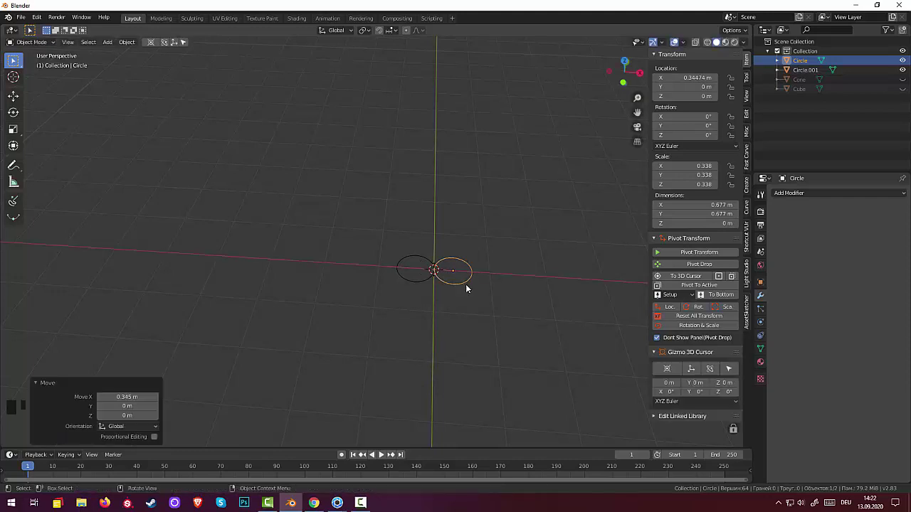
left_click(419, 282)
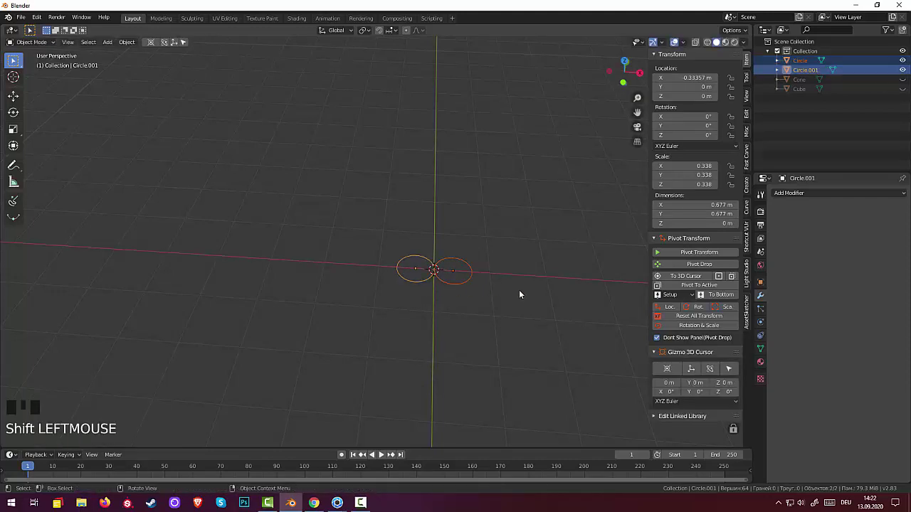
Join the two small circles into a single object.
key("alt+j")
key("alt+j")
left_click_drag(126, 47, 124, 67)
left_click_drag(126, 43, 414, 224)
scroll("down", 3)
Add a Bezier circle at the centre and enlarge it to about 15 m across.
left_click_drag(432, 266, 459, 293)
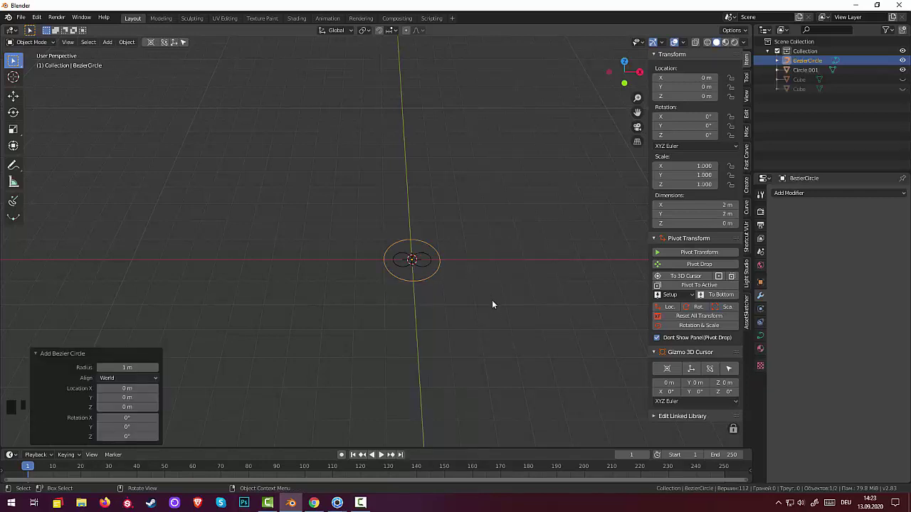
left_click_drag(496, 287, 493, 248)
left_click_drag(496, 249, 487, 304)
key("s")
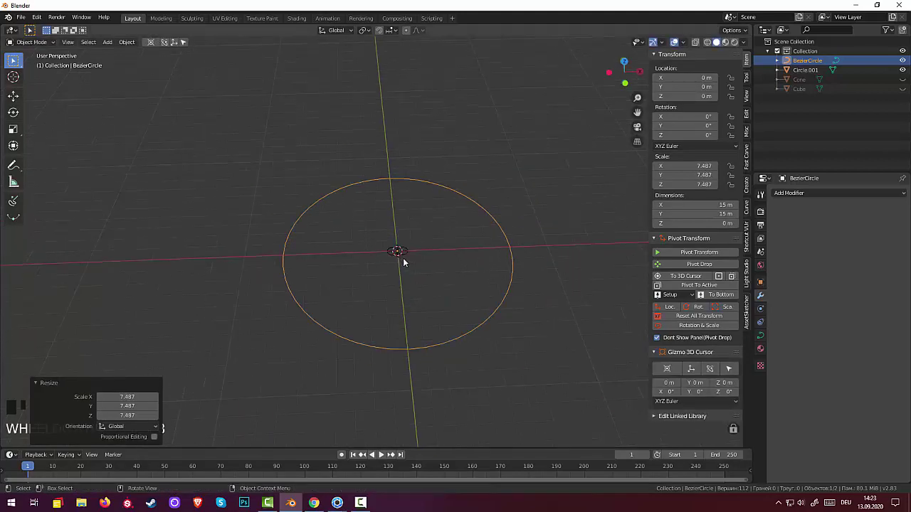
Give Circle.001 a Curve modifier bending it along BezierCircle with the deform axis set to Z.
left_click(411, 253)
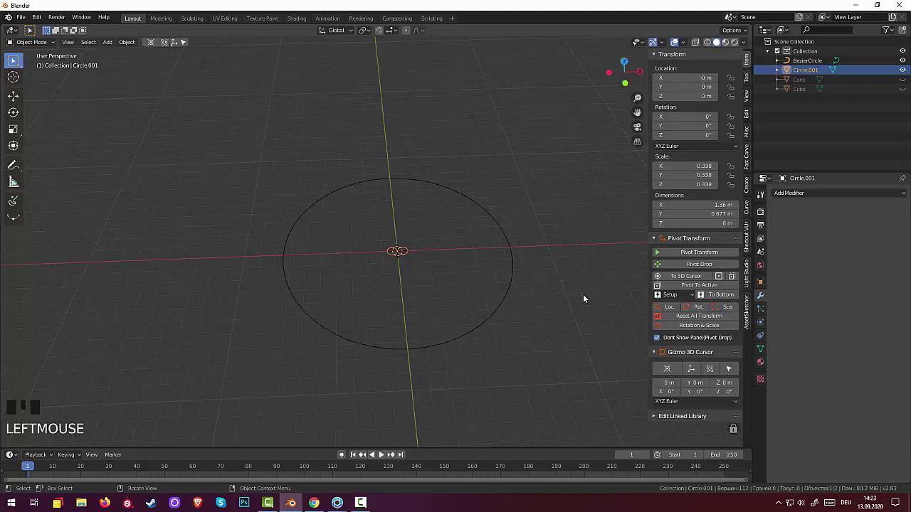
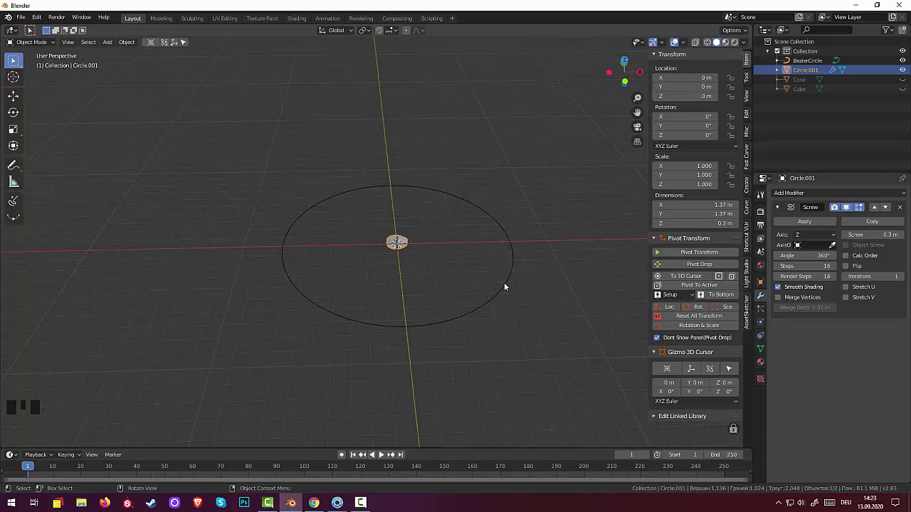
left_click_drag(786, 197, 816, 327)
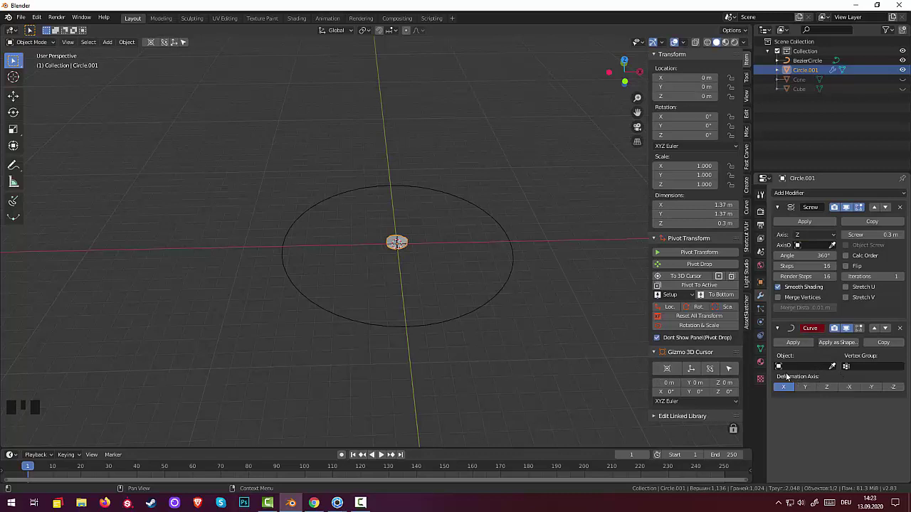
left_click_drag(781, 370, 417, 318)
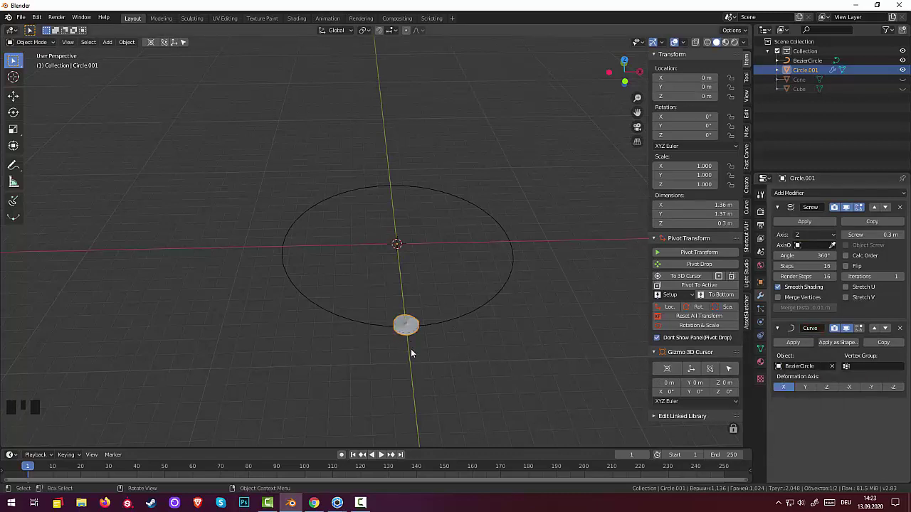
left_click(809, 391)
left_click(828, 390)
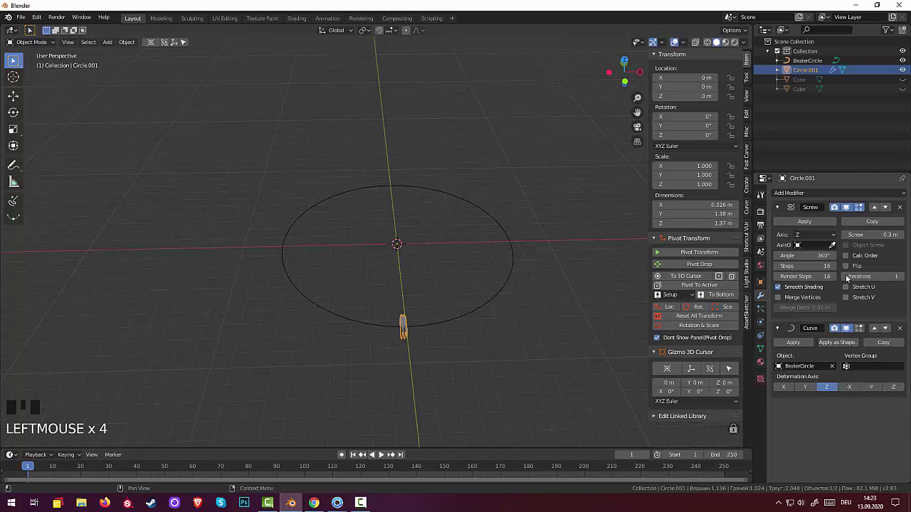
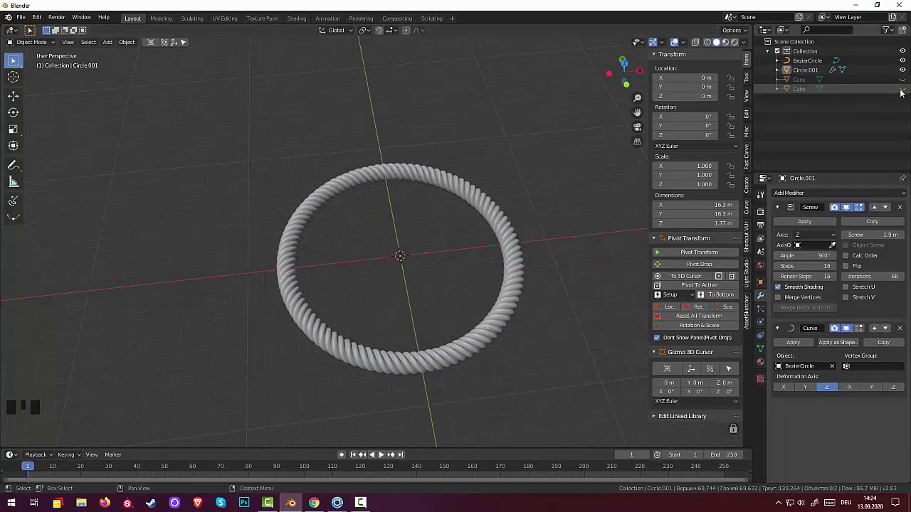
Unhide the Cone and Cube, select the rope ring and start raising it along Z in front view.
left_click(904, 83)
left_click(904, 91)
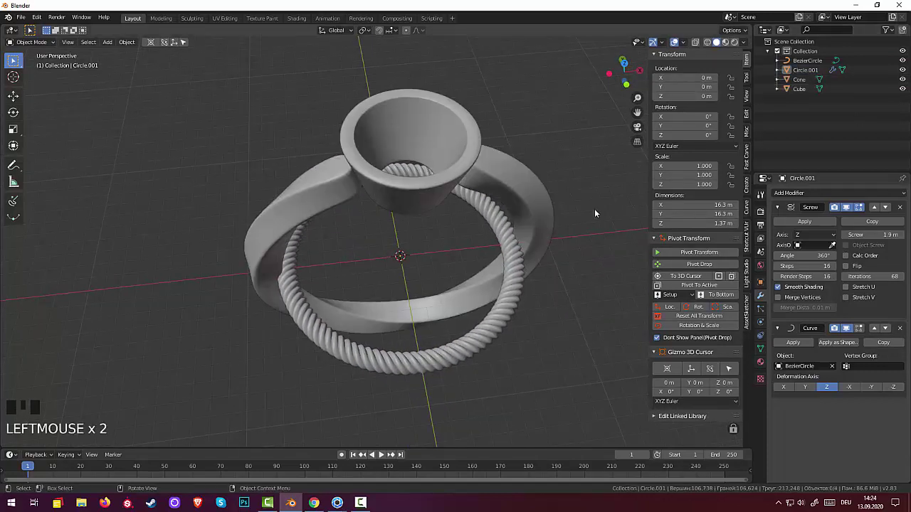
left_click(502, 310)
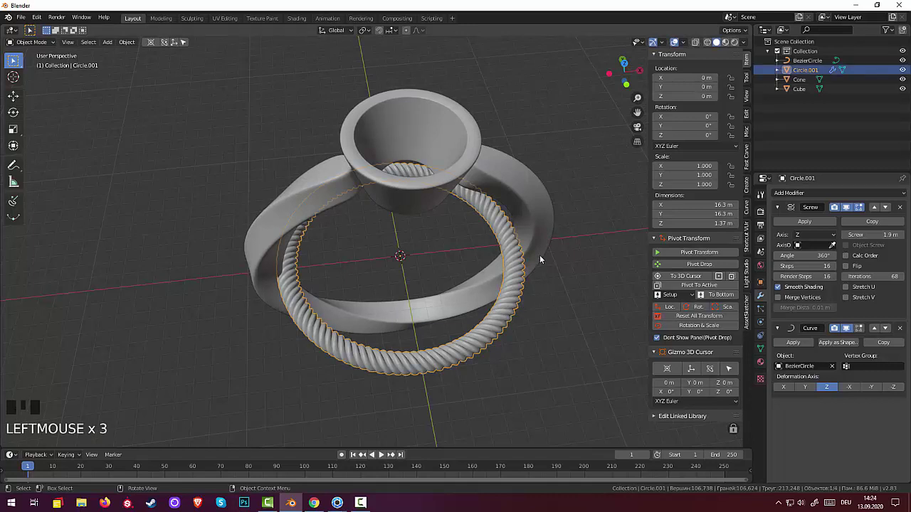
left_click_drag(541, 254, 537, 184)
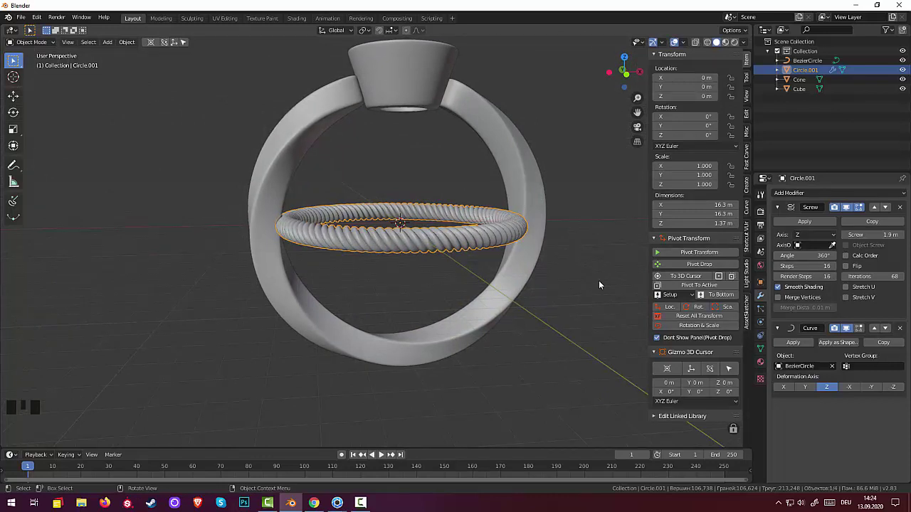
key("g")
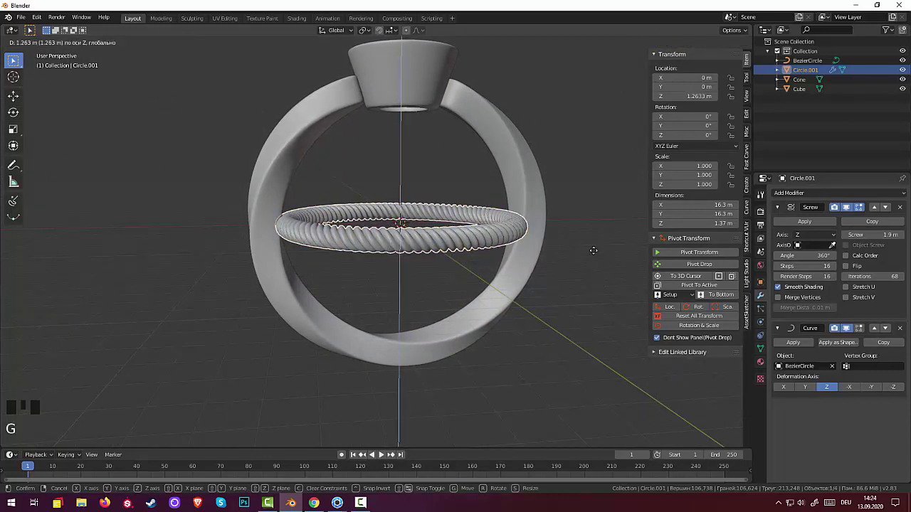
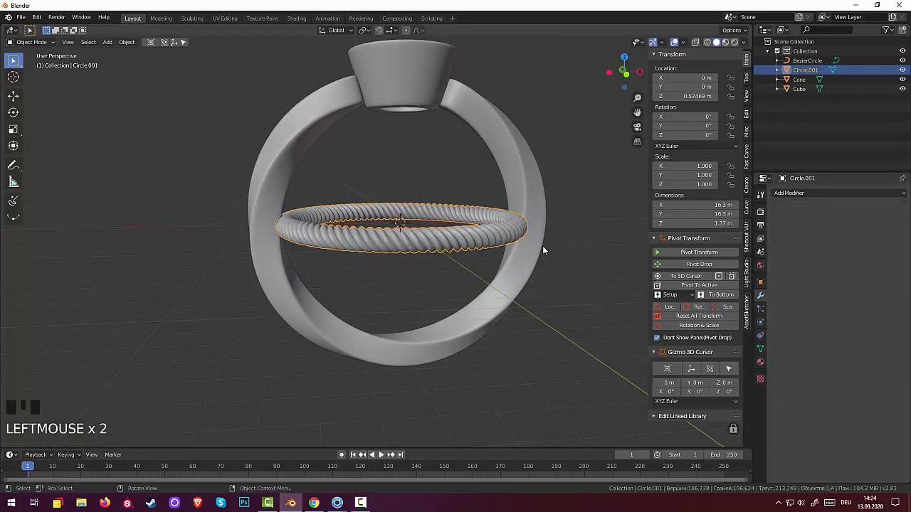
Move the rope ring up to the cup and scale it down to wrap the cup's rim.
left_click(455, 237)
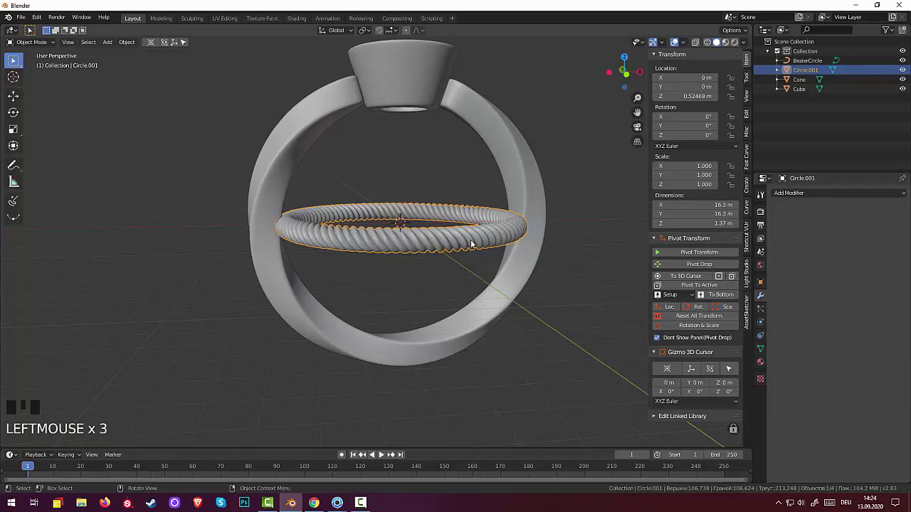
key("g")
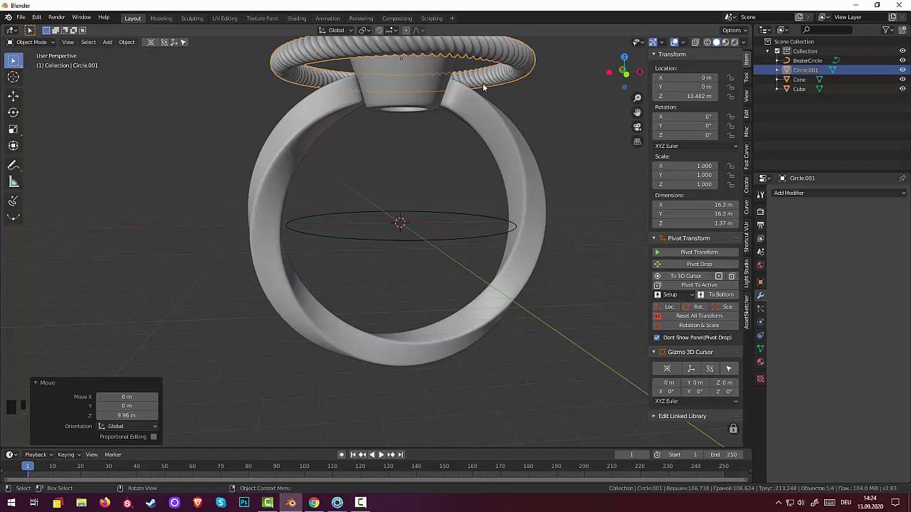
key("s")
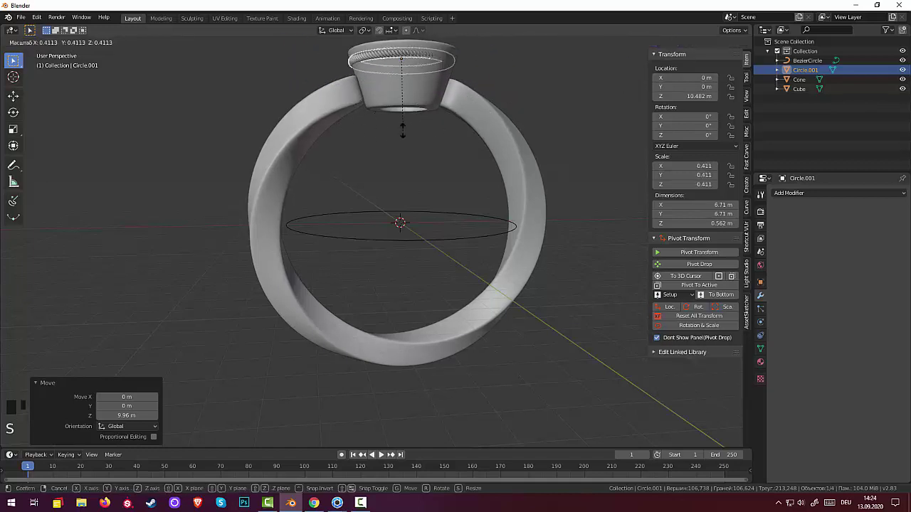
left_click_drag(568, 160, 452, 271)
key("s")
Orbit and zoom around the setting to check the rope bezel, then bring up the Add menu.
left_click_drag(603, 278, 670, 227)
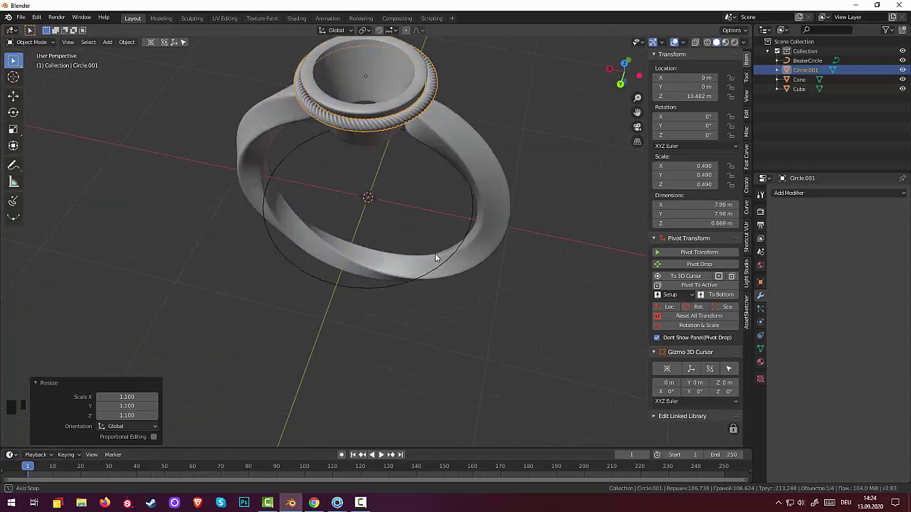
scroll("up", 3)
left_click_drag(497, 185, 656, 175)
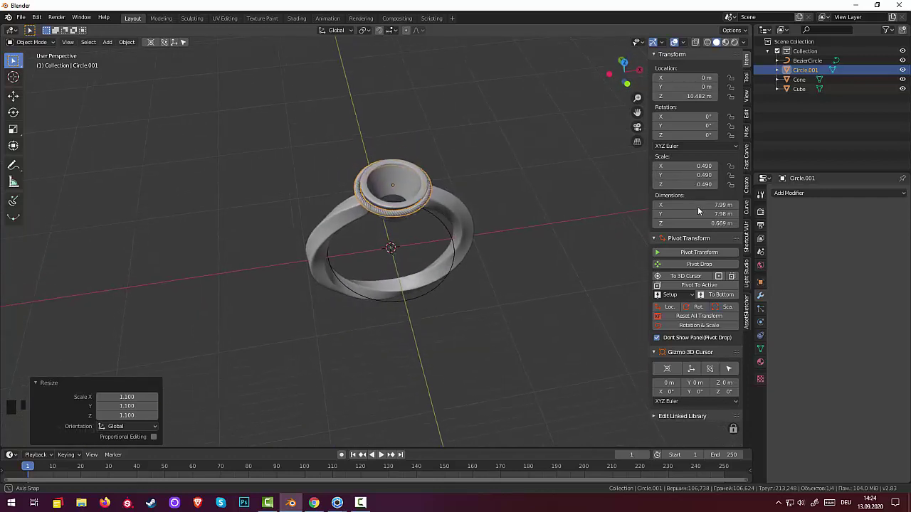
middle_click(697, 221)
scroll("up", 3)
left_click_drag(460, 258, 572, 153)
key("s")
Add a Brilliant diamond mesh, enlarge it and raise it along Z up to the cup, shrinking it to fit.
left_click_drag(560, 178, 492, 199)
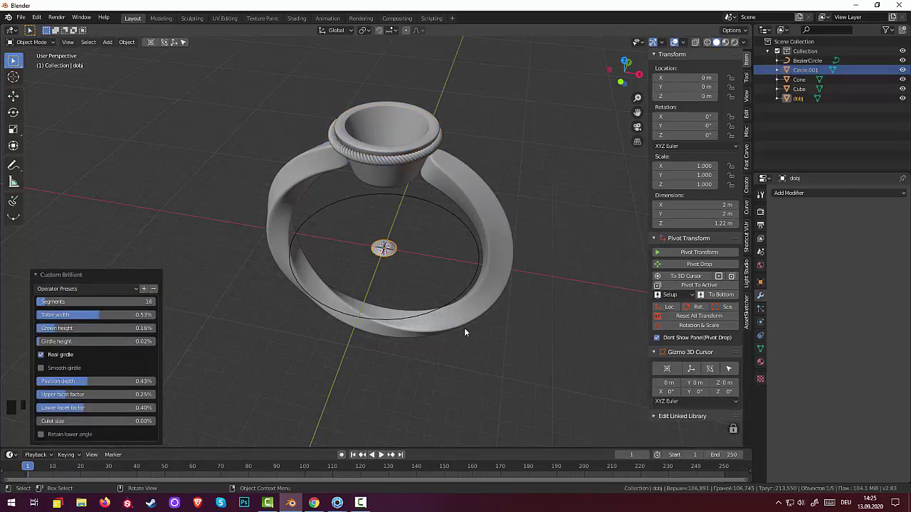
key("s")
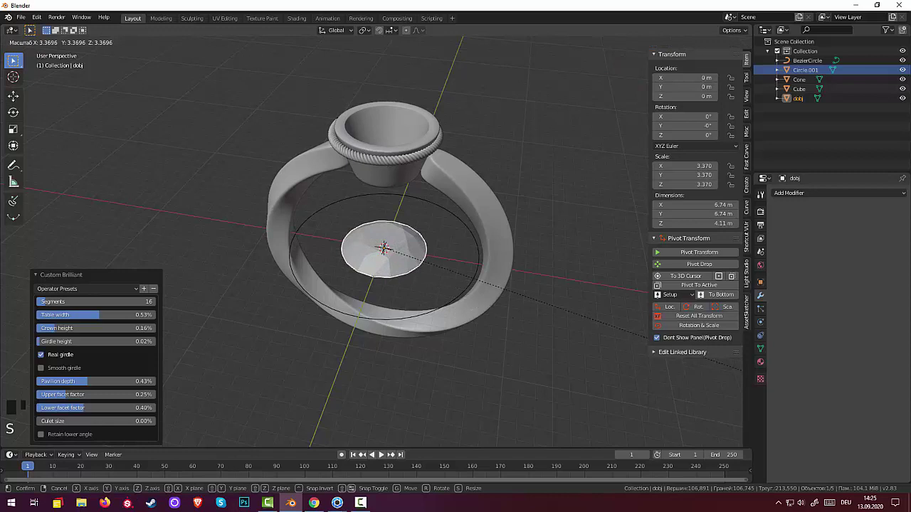
left_click_drag(247, 276, 396, 260)
left_click_drag(455, 250, 453, 267)
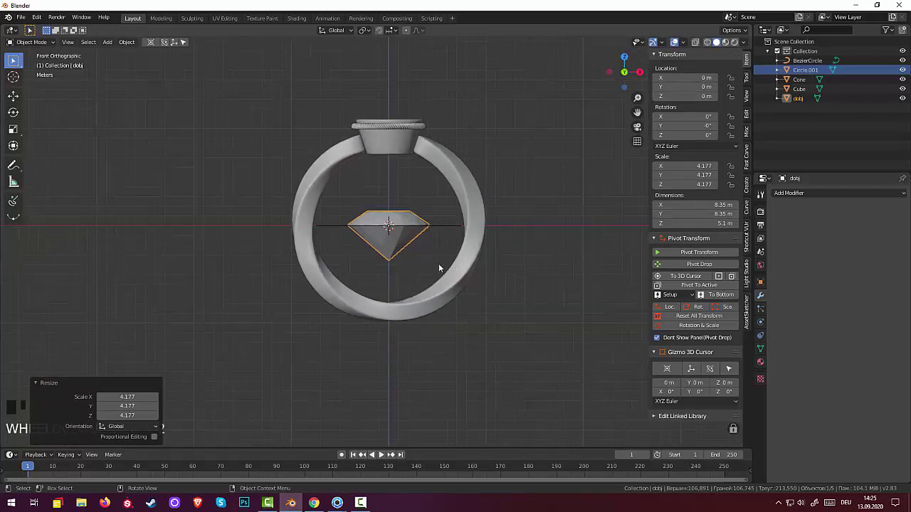
key("g")
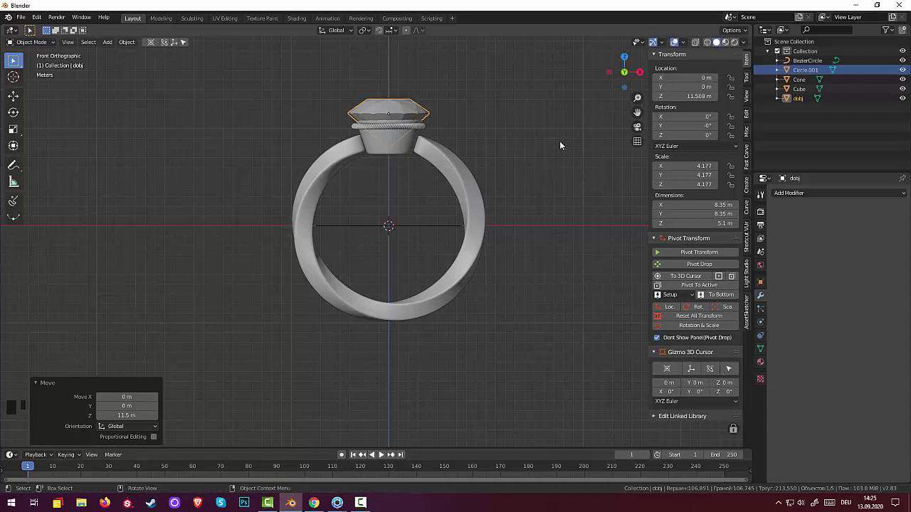
key("s")
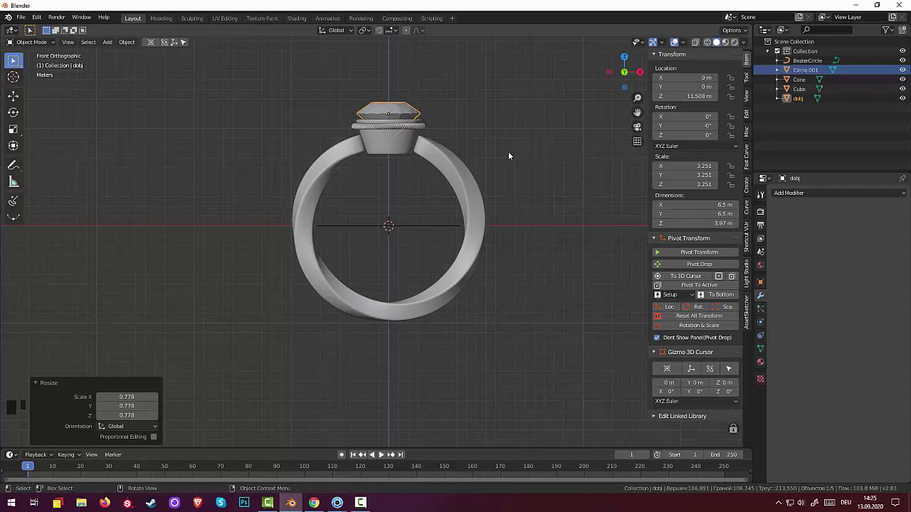
From top and side views, lower and nudge the diamond into the cup and shrink it inside the bezel.
key("g")
left_click_drag(515, 123, 518, 229)
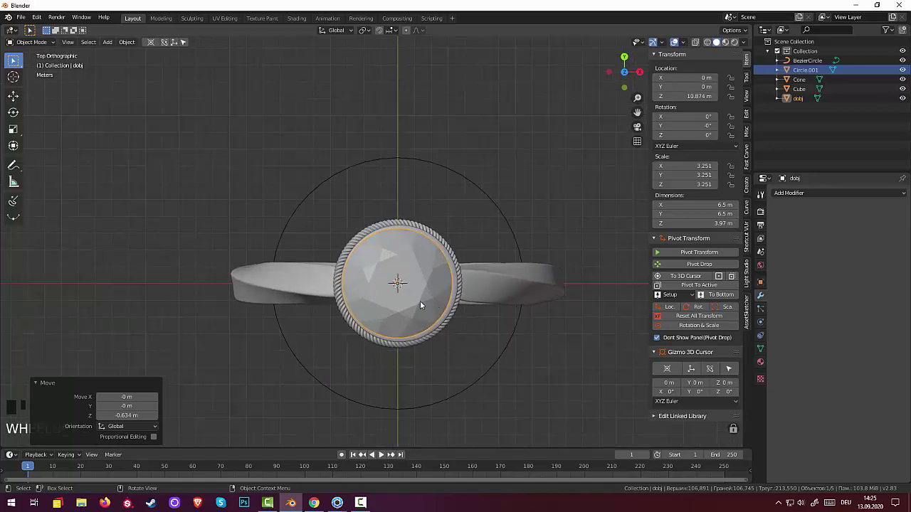
key("g")
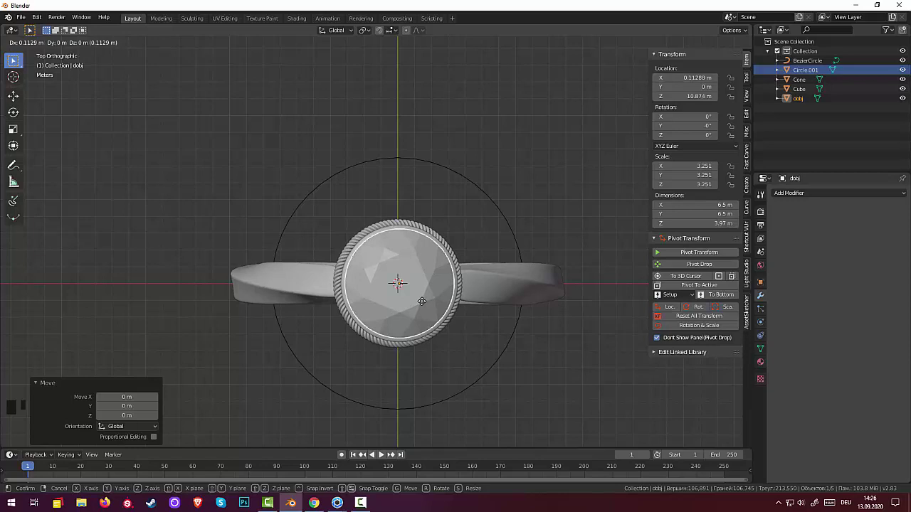
left_click_drag(607, 270, 611, 218)
key("s")
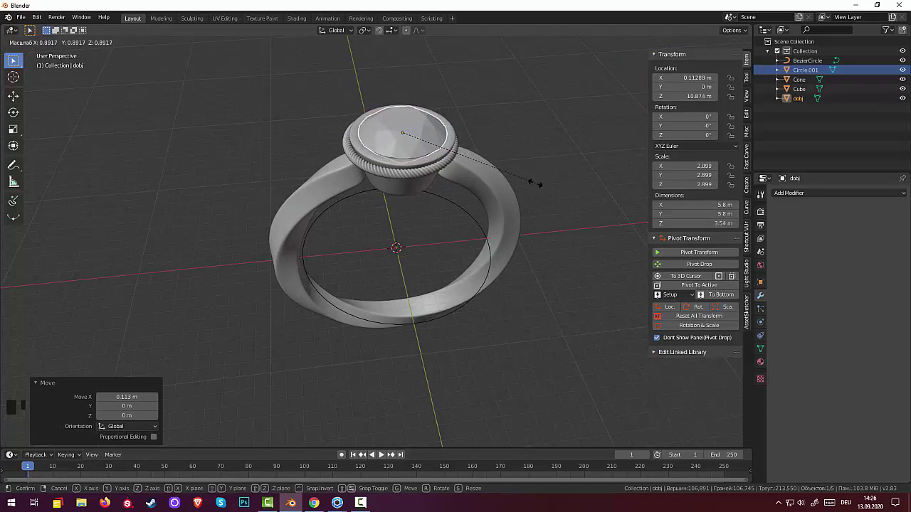
left_click_drag(552, 141, 427, 169)
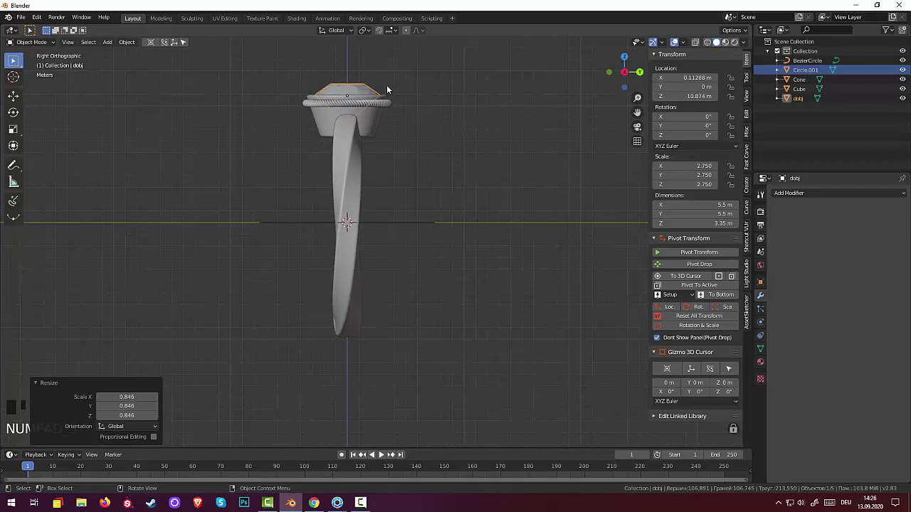
Set the diamond's final height of about 10.5 m in the setting and inspect it in perspective.
key("g")
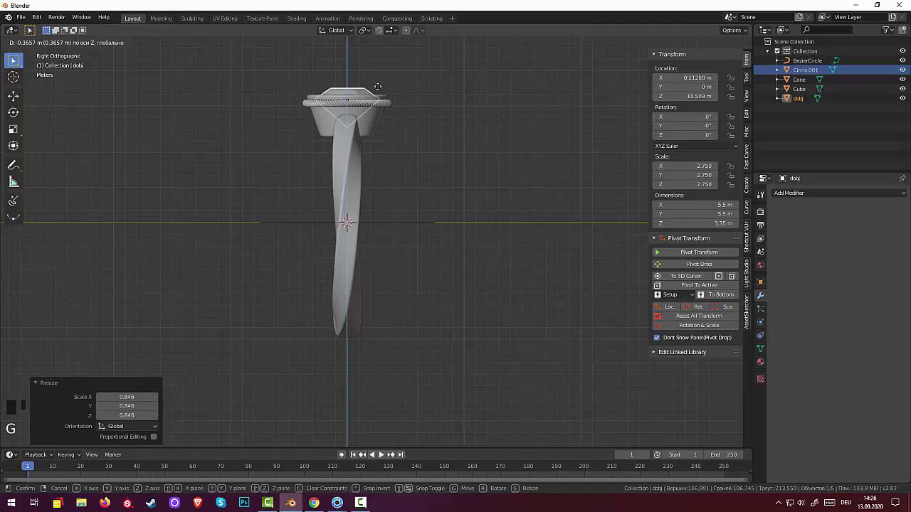
left_click(512, 173)
left_click_drag(495, 115, 650, 179)
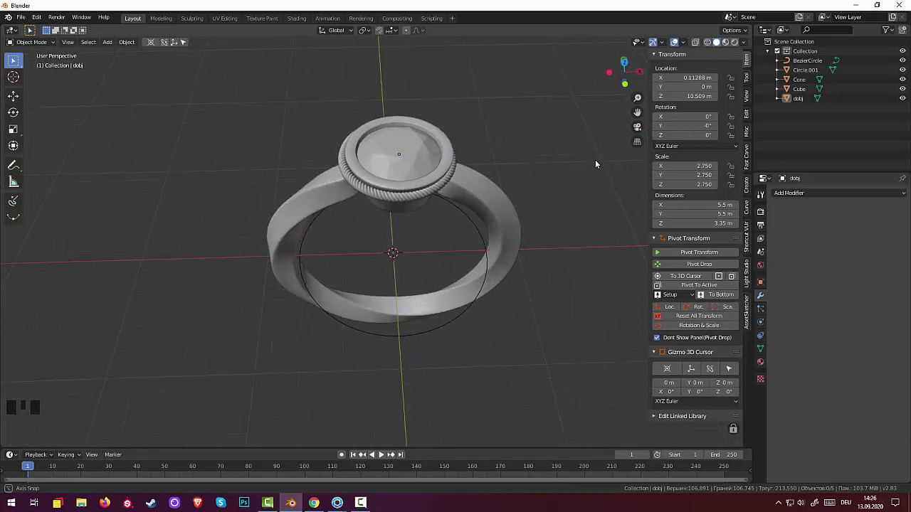
left_click_drag(524, 372, 401, 362)
Select the band's guide Bezier circle and apply/remove it, leaving the band a standalone mesh.
left_click(400, 362)
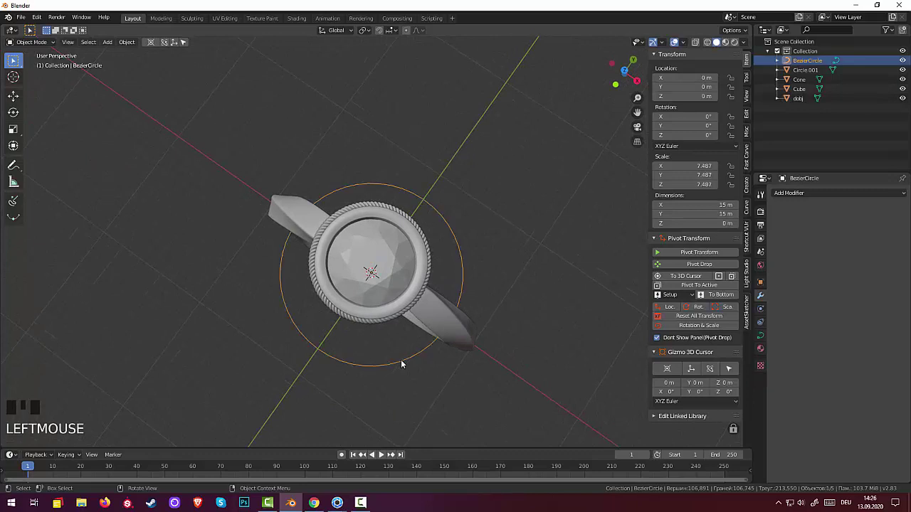
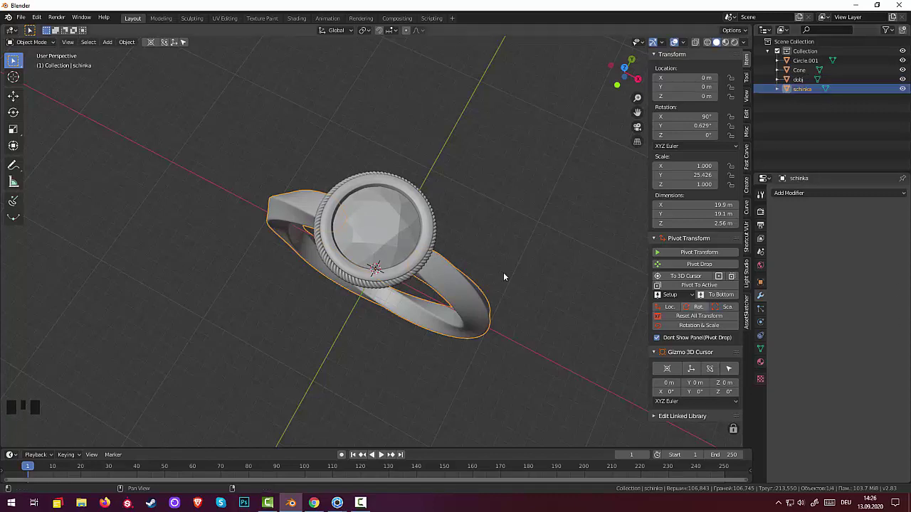
left_click_drag(475, 230, 496, 195)
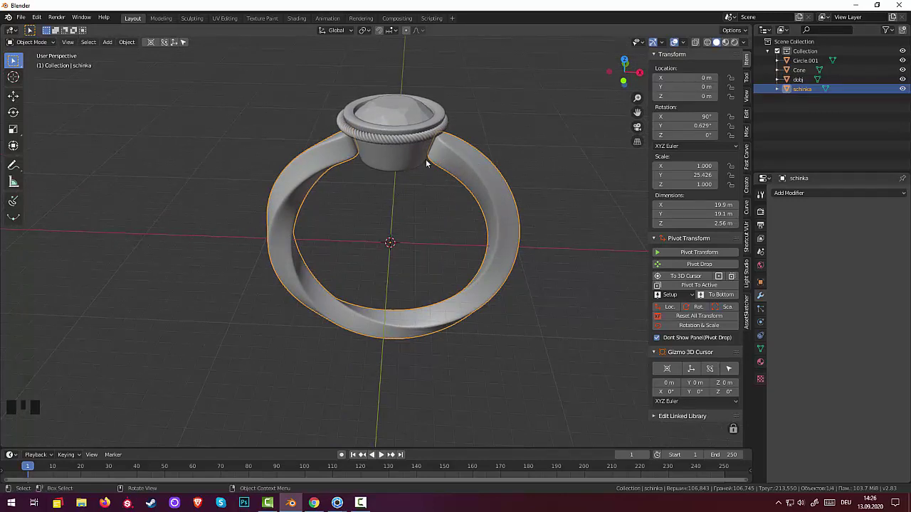
left_click(401, 142)
left_click(402, 123)
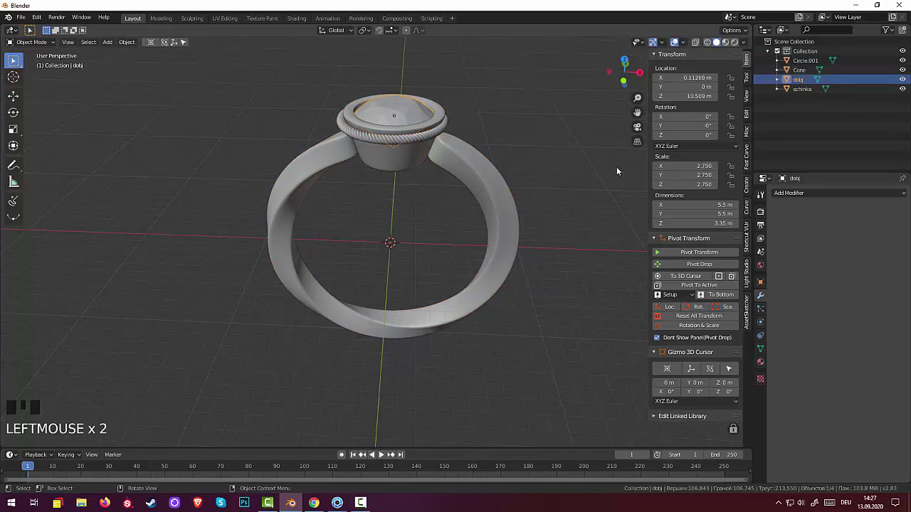
left_click_drag(619, 182, 625, 151)
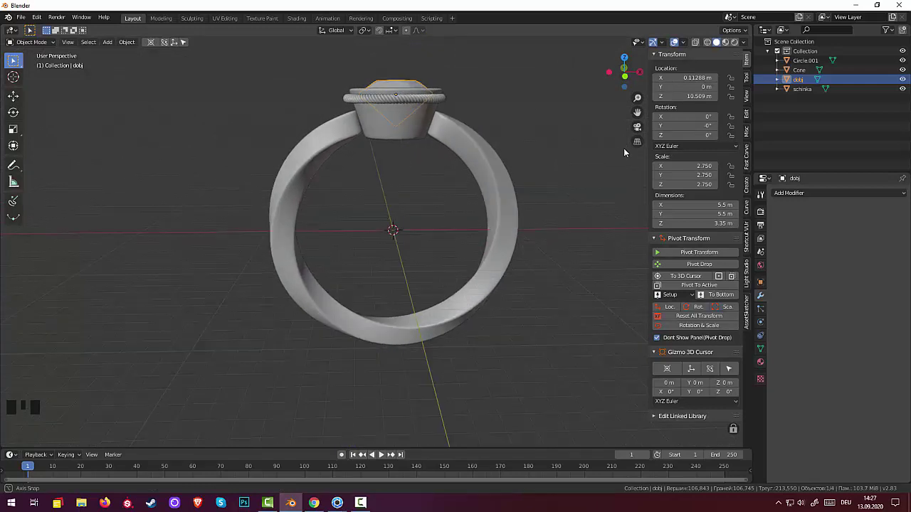
Scale the twisted band down slightly to about 19.2 × 18.5 × 2.47 m and view the finished ring.
left_click(505, 272)
left_click_drag(573, 258, 566, 242)
key("s")
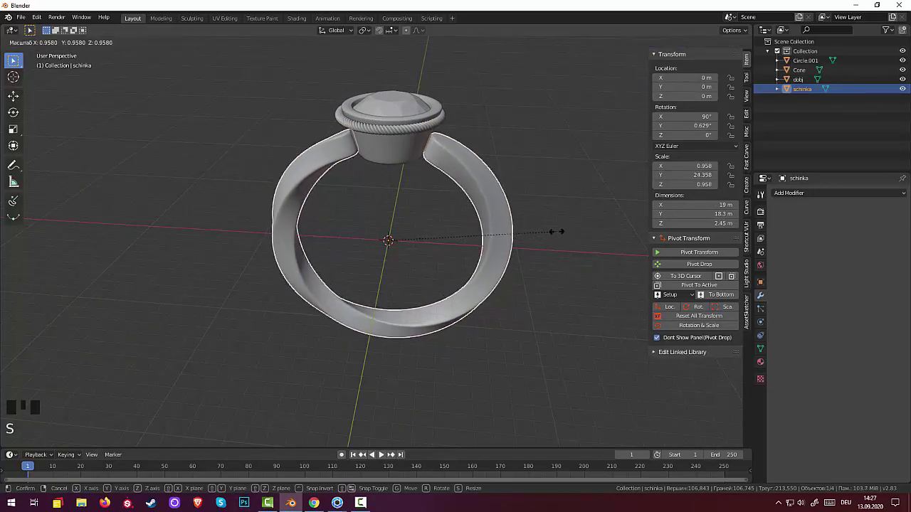
left_click(543, 263)
left_click_drag(558, 256, 542, 280)
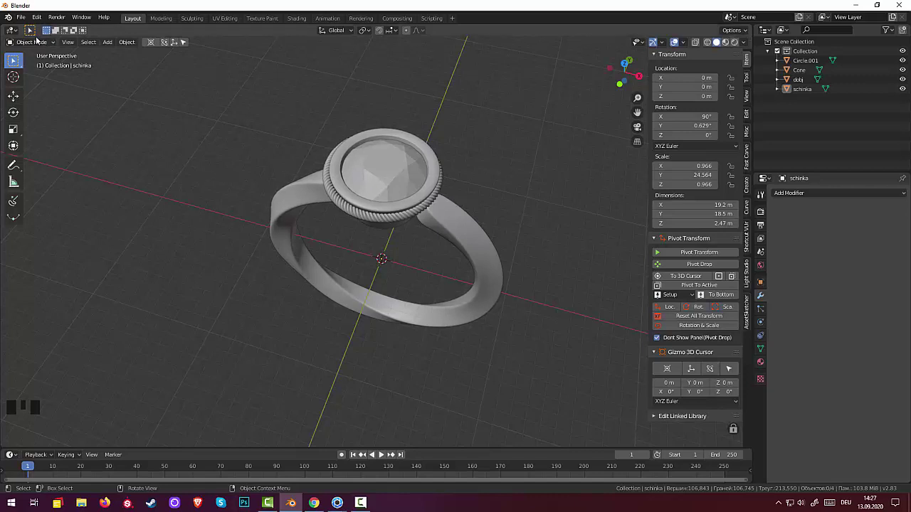
Choose File > Save As to store the ring as a new blend file.
left_click_drag(25, 23, 41, 137)
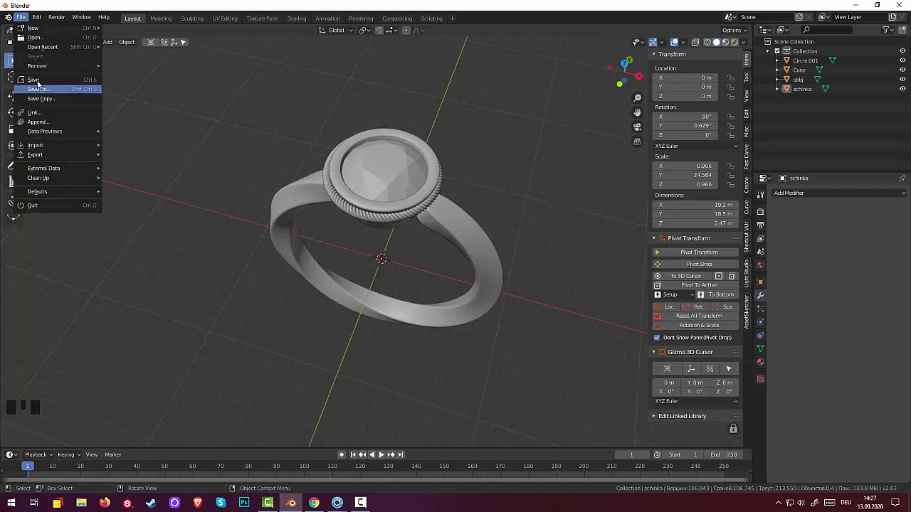